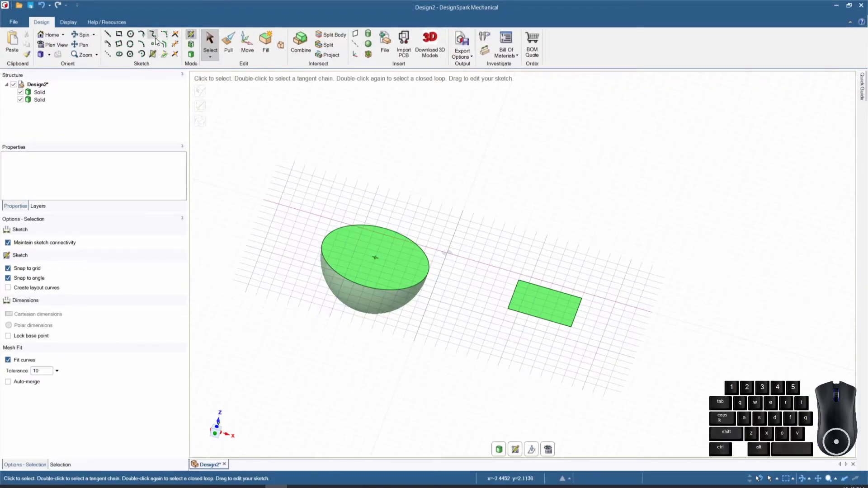
- Place a single sketch point on the grid beside the hemisphere and block solids
left_click(156, 47)
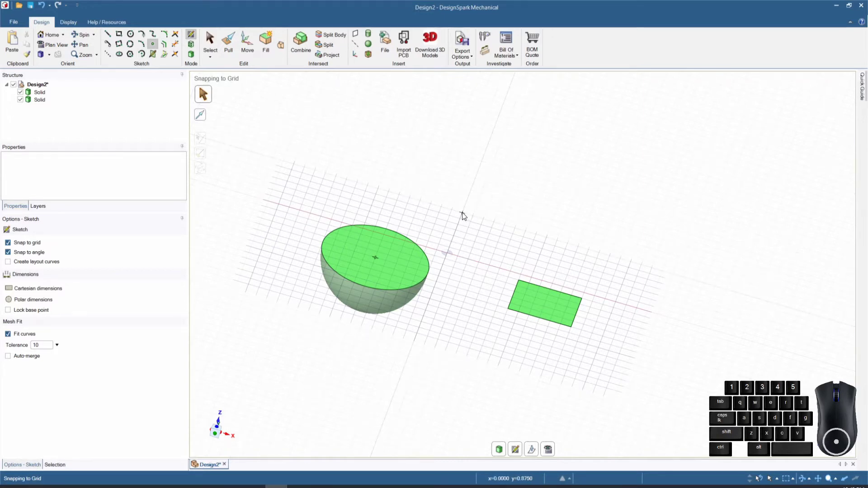
left_click(465, 215)
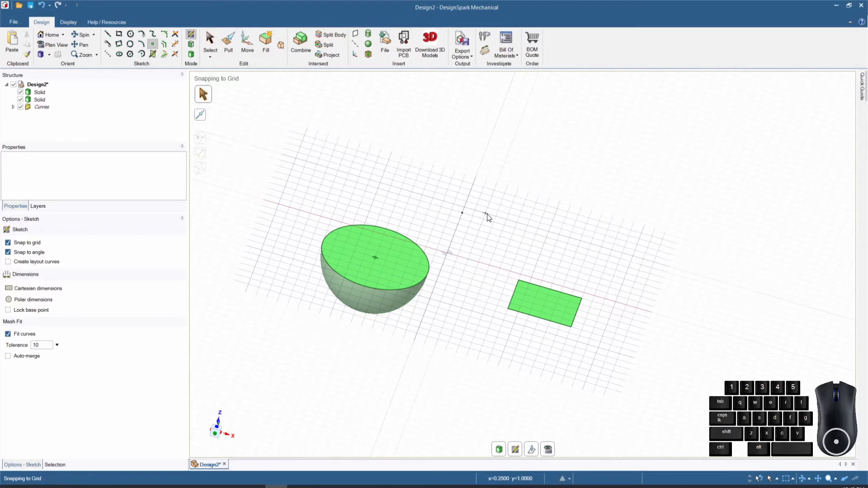
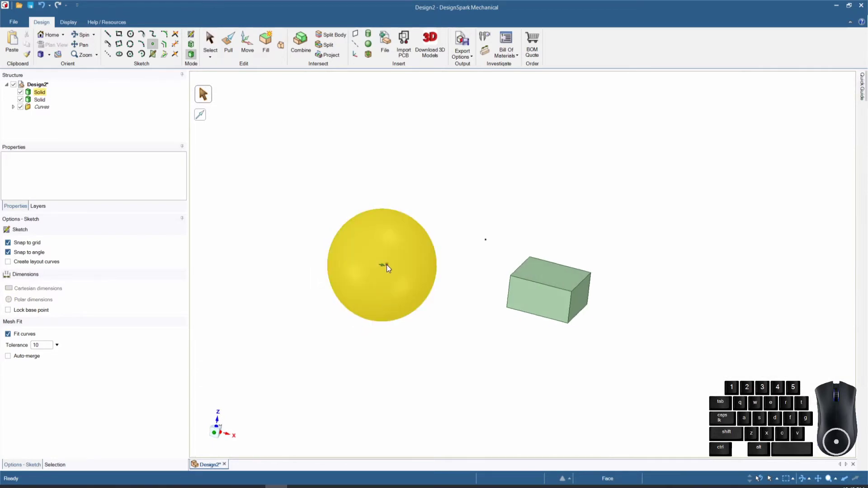
- Orbit the view slightly around the sphere, box and lone point
middle_click(457, 333)
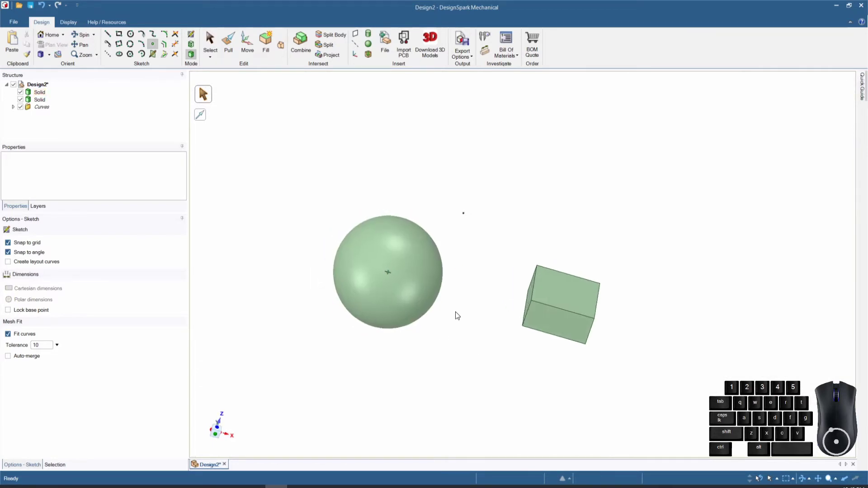
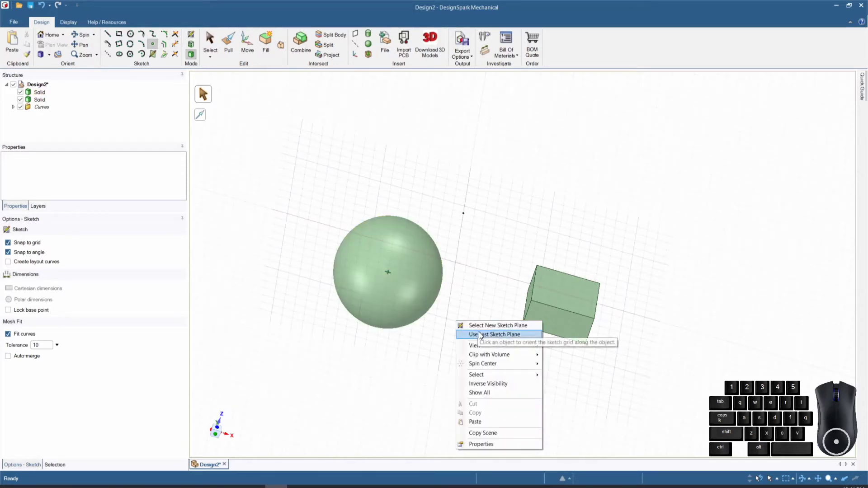
- Resume the last sketch plane, turn off Snap to grid, and place a point on the sphere's equator edge
left_click(481, 338)
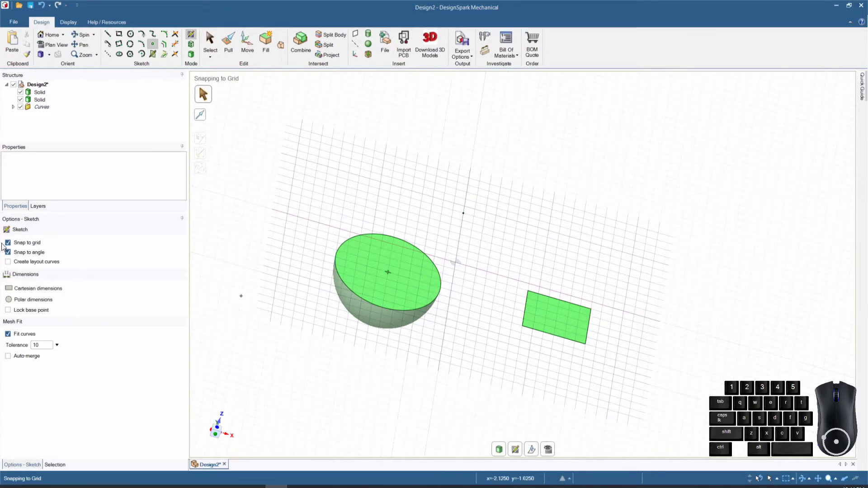
left_click(10, 243)
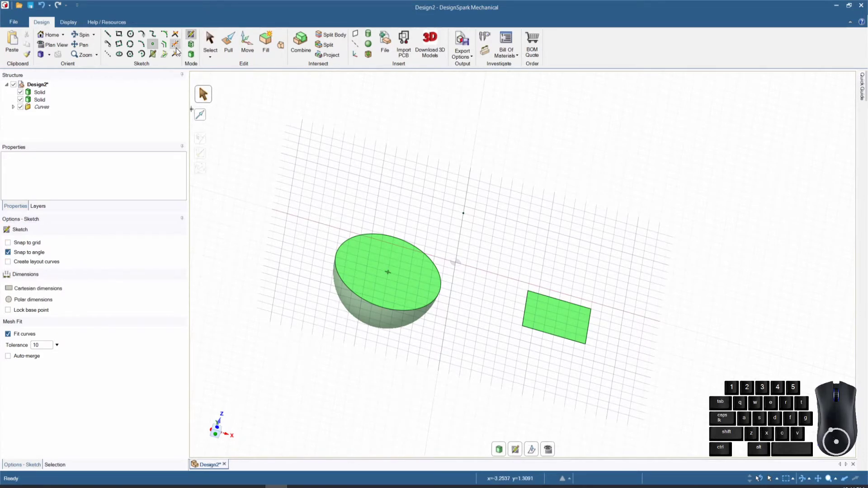
scroll("up", 3)
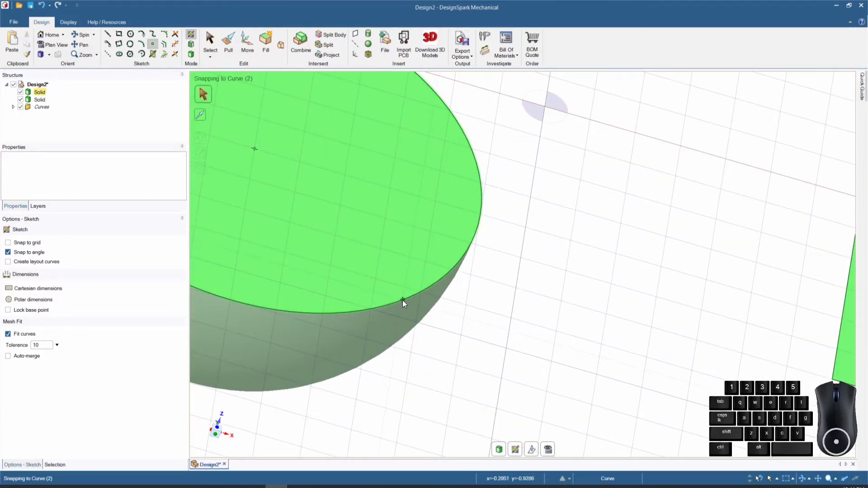
left_click(406, 303)
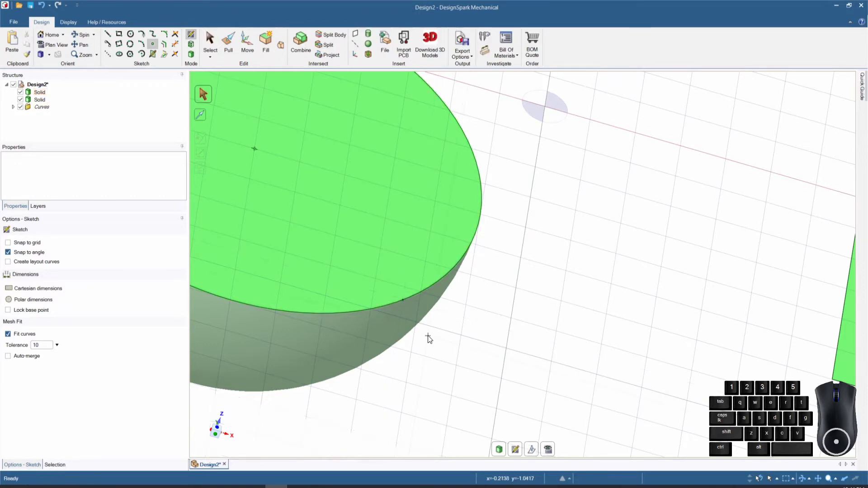
scroll("down", 3)
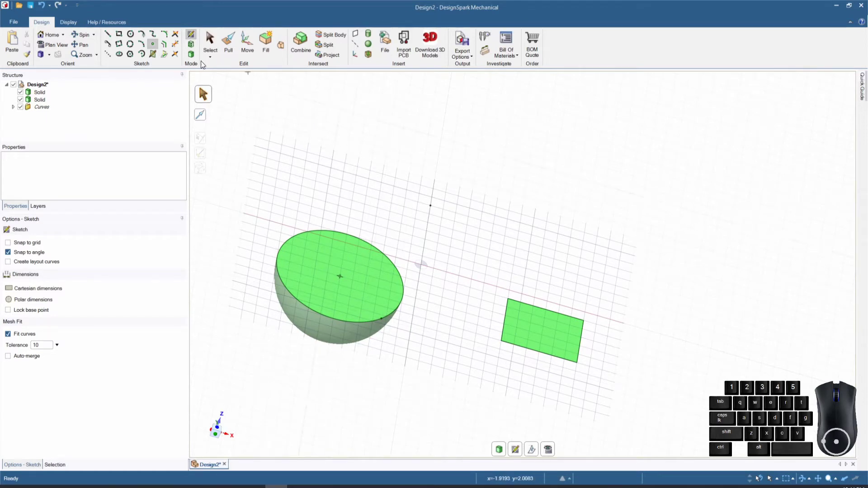
- Move the box so its corner snaps onto the sketch point on the sphere's edge, checking the overlap
left_click(195, 58)
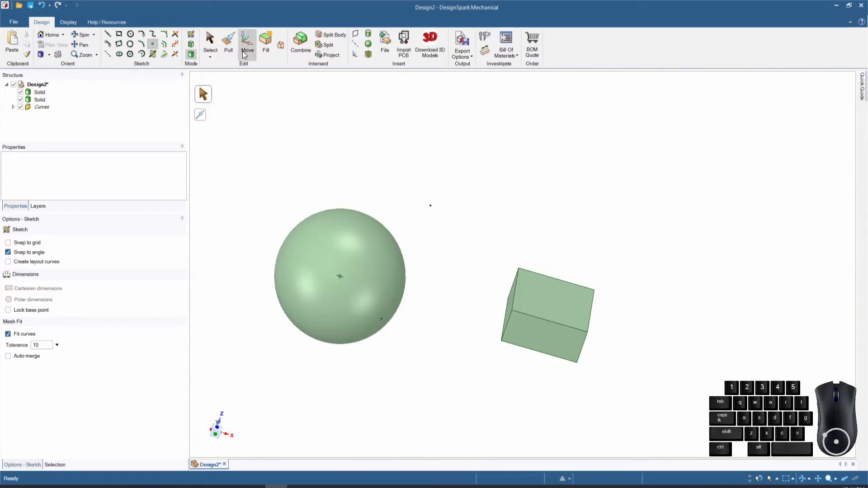
left_click(247, 45)
left_click(45, 92)
left_click(42, 101)
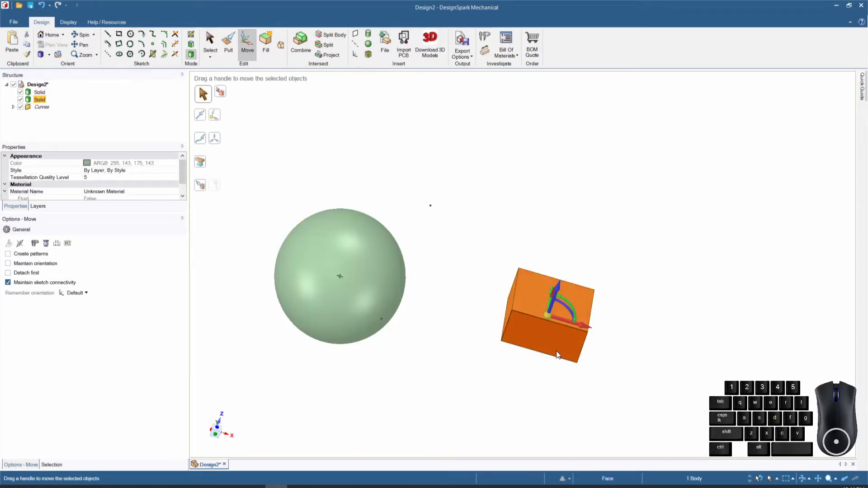
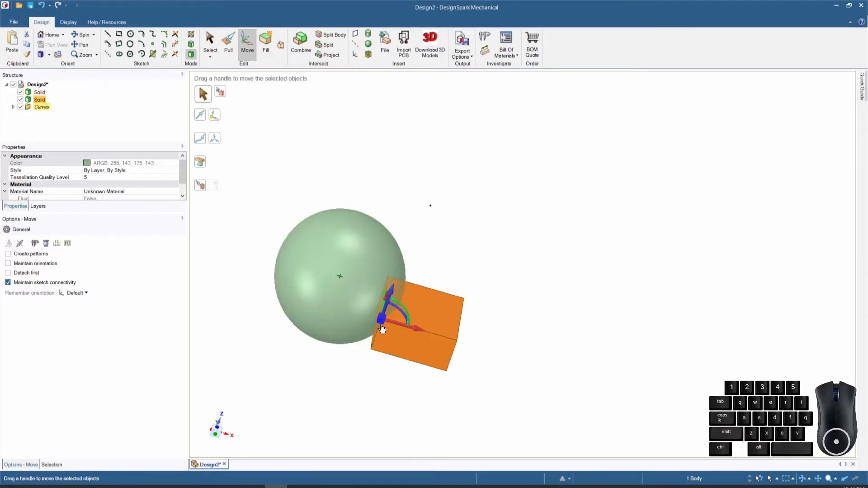
scroll("up", 3)
middle_click(373, 343)
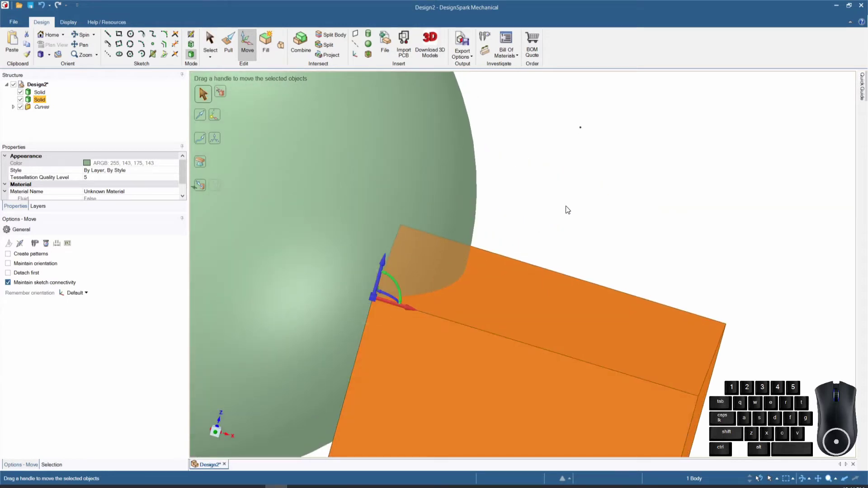
middle_click(462, 370)
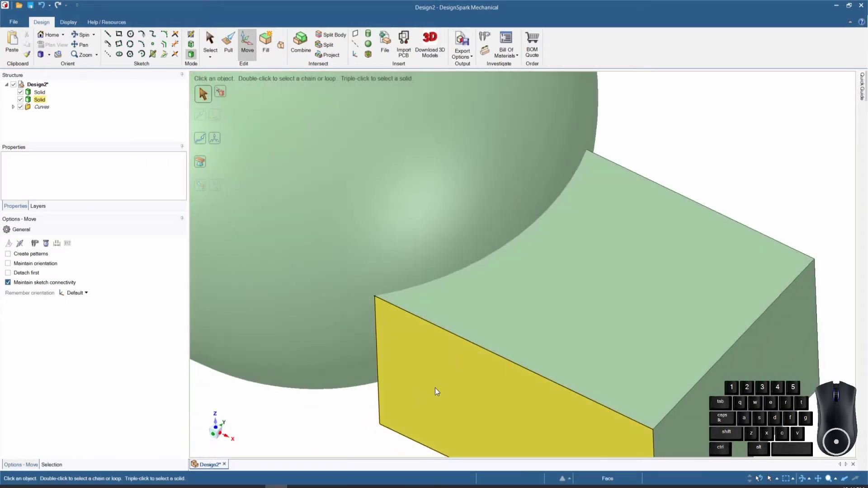
scroll("up", 3)
scroll("up", 3)
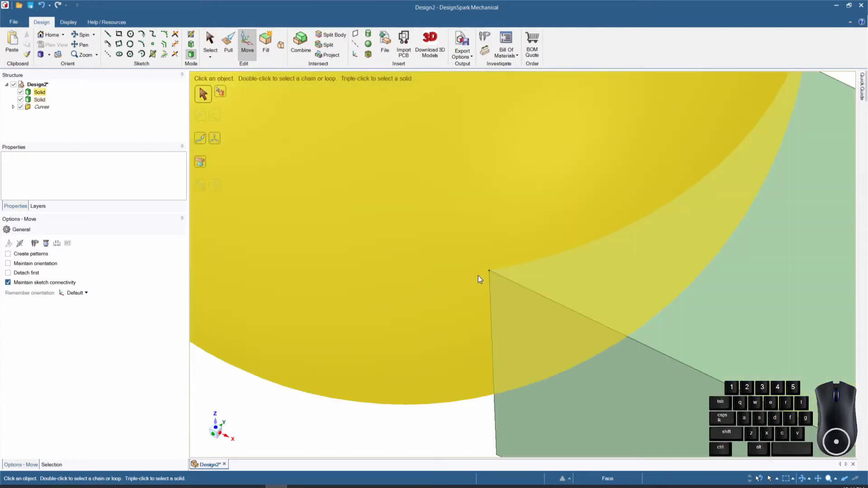
scroll("up", 3)
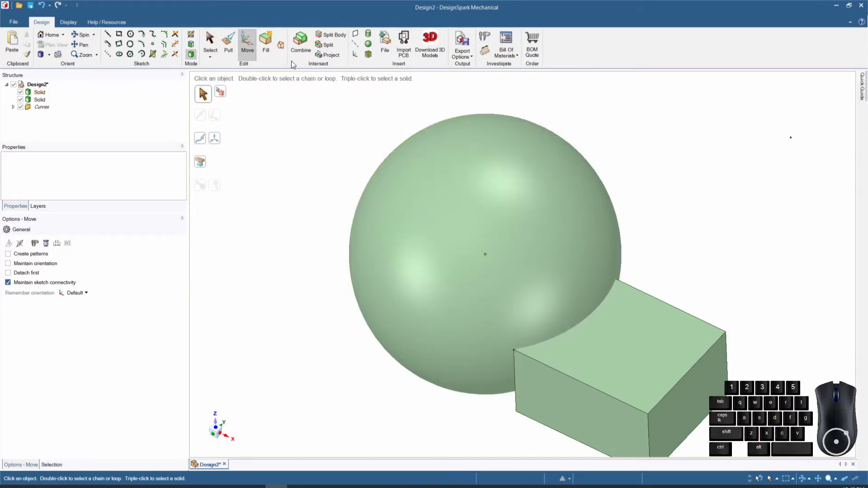
- Move the box 1 in measured from the sketch point, then select the whole Design2 for deletion
left_click(246, 44)
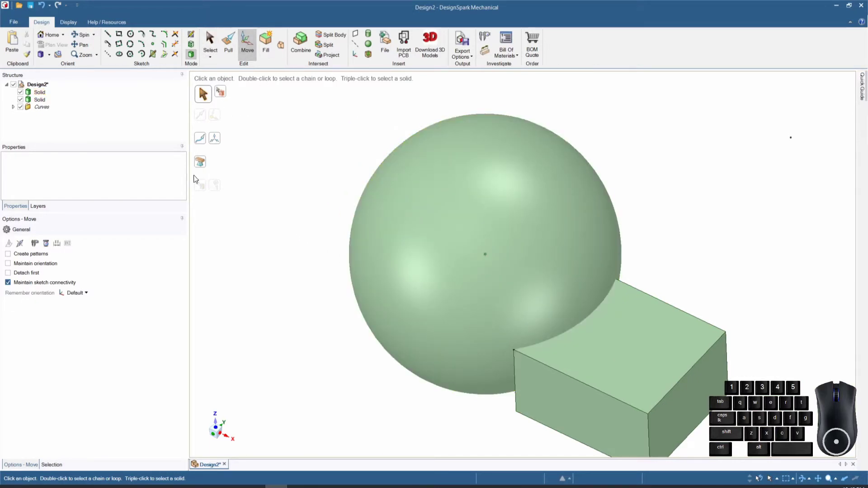
left_click(44, 96)
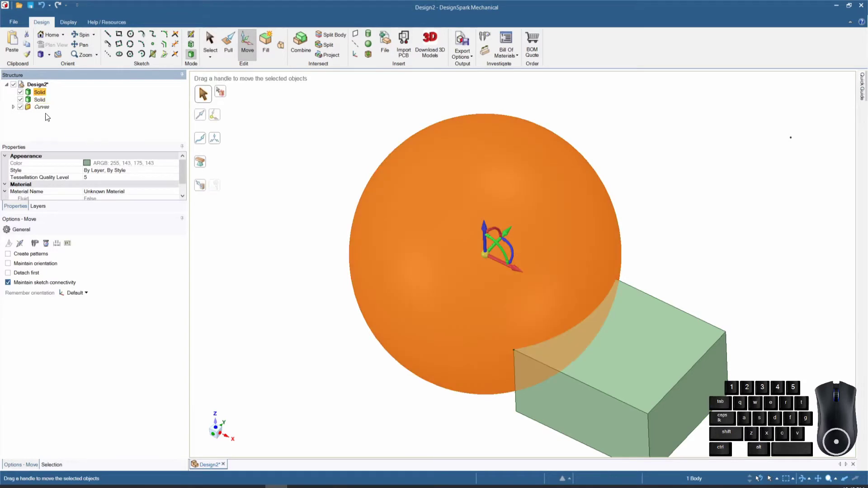
left_click(41, 97)
left_click(41, 103)
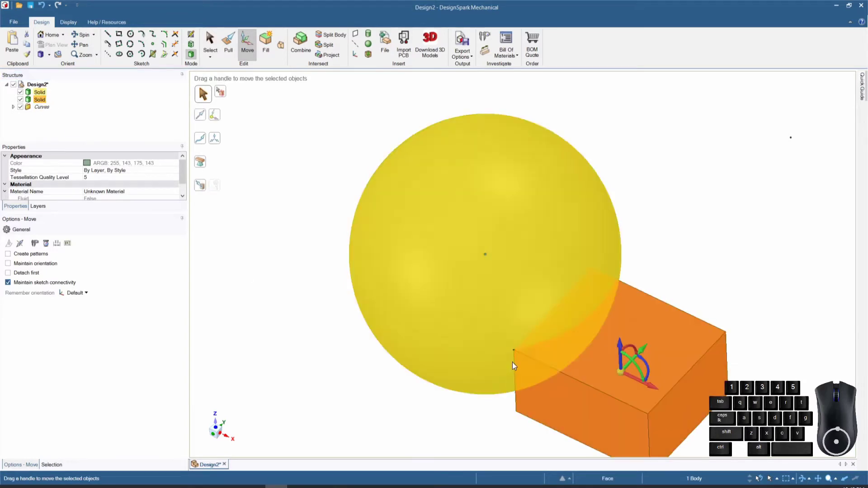
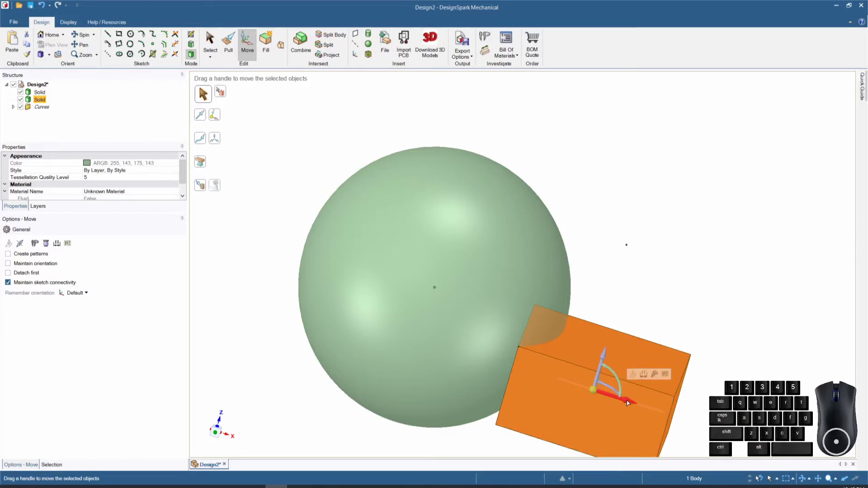
left_click(644, 376)
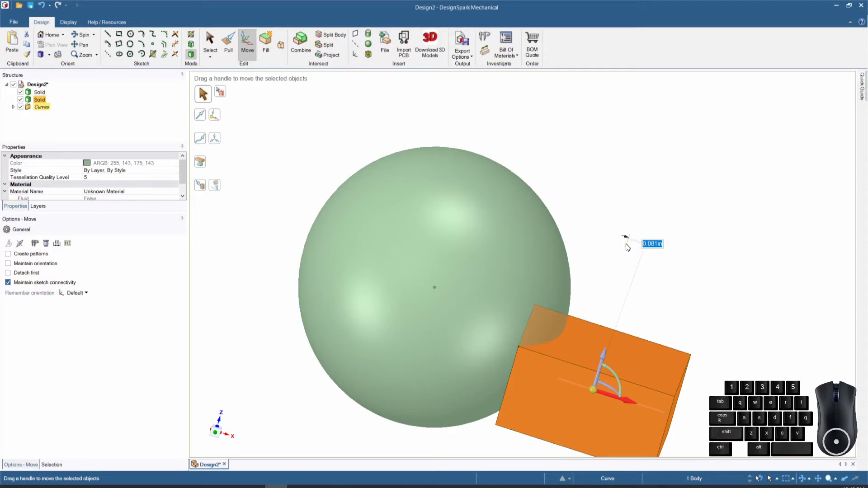
left_click(628, 245)
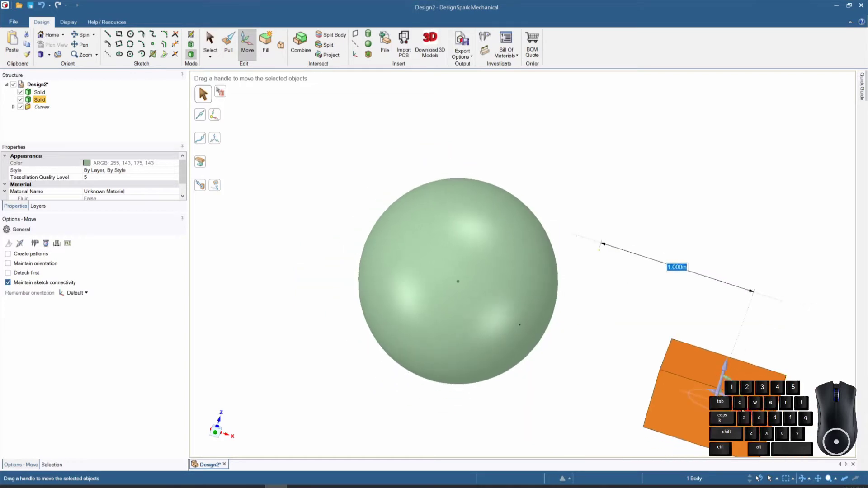
middle_click(647, 303)
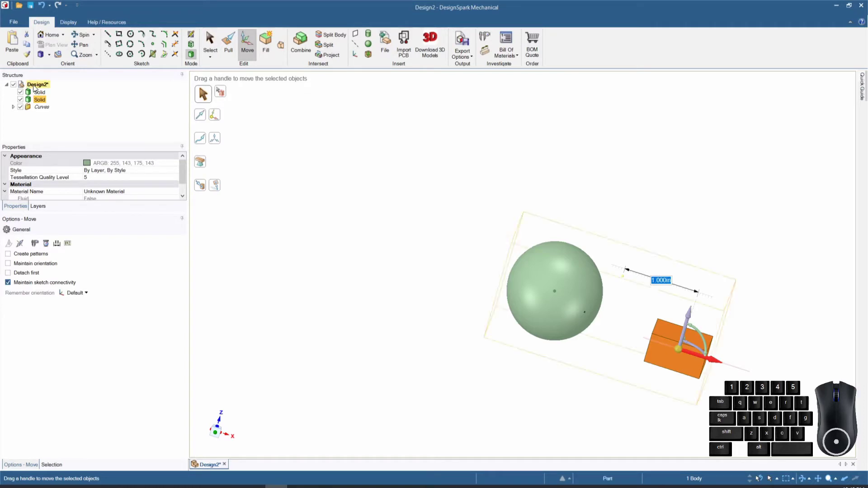
left_click(39, 96)
- Delete the design contents and draw a five-point zigzag line on the empty sketch grid, finishing it
left_click(42, 111)
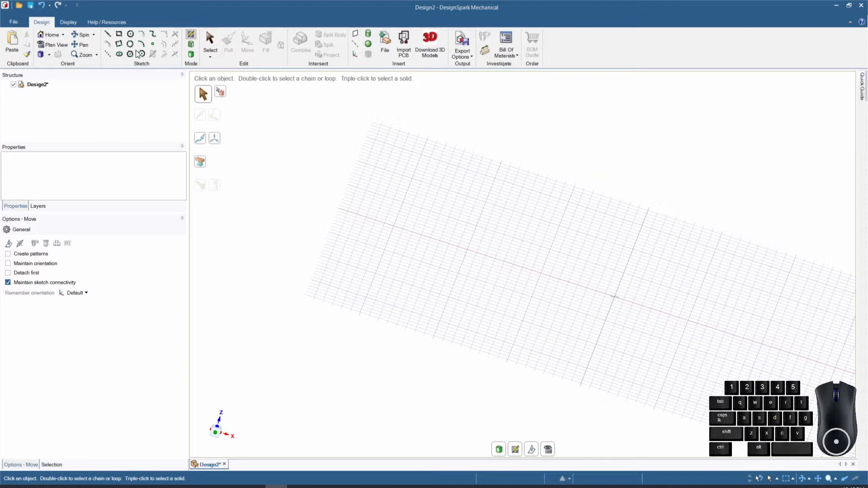
left_click(168, 37)
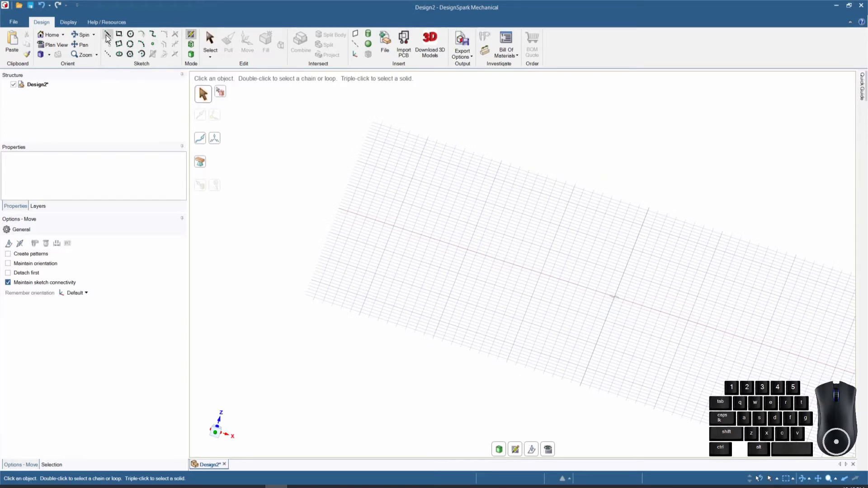
left_click(109, 37)
left_click(500, 265)
left_click(560, 255)
left_click(548, 296)
left_click(598, 362)
left_click(662, 312)
right_click(661, 312)
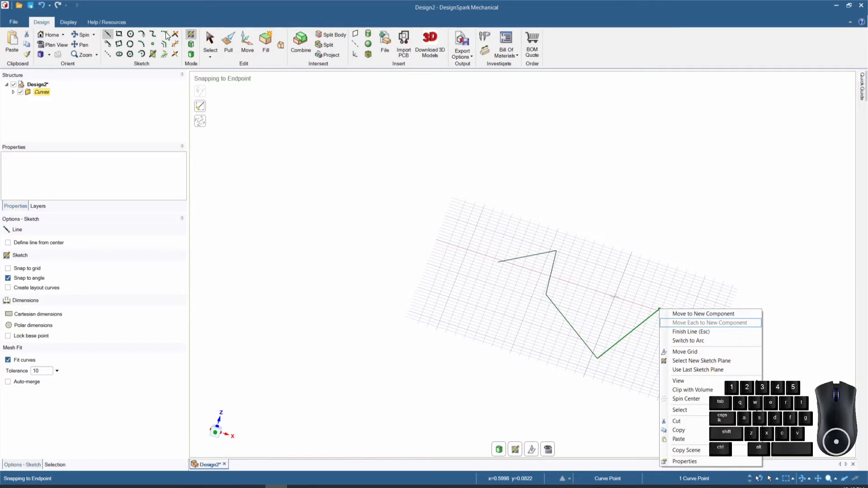
left_click(168, 34)
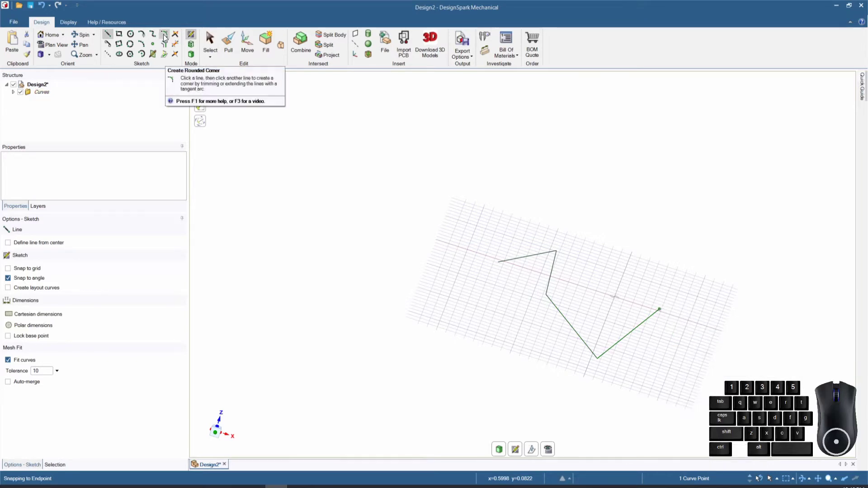
- Round the zigzag's sharp top and bottom corners into 0.350 arcs with Create Rounded Corner
left_click(168, 34)
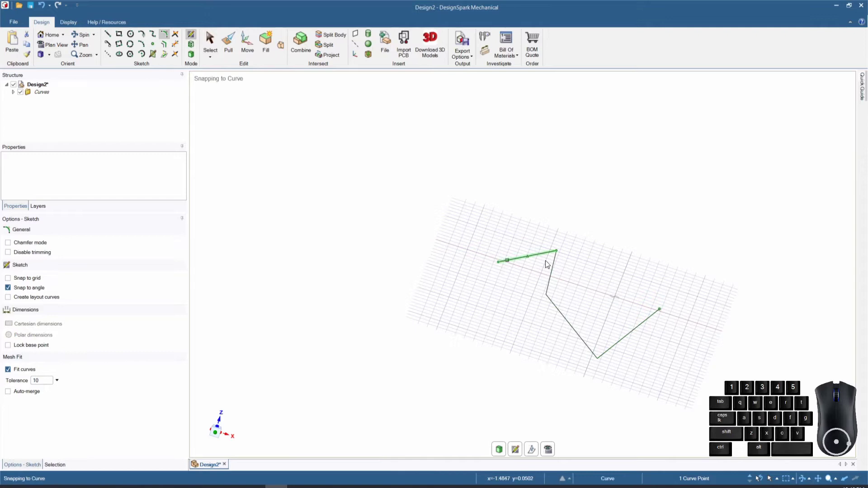
left_click(558, 254)
left_click(554, 260)
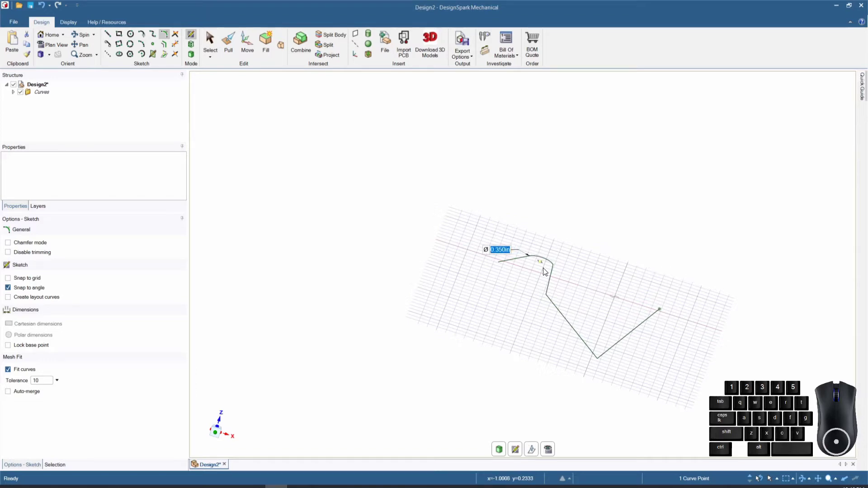
scroll("down", 3)
middle_click(546, 271)
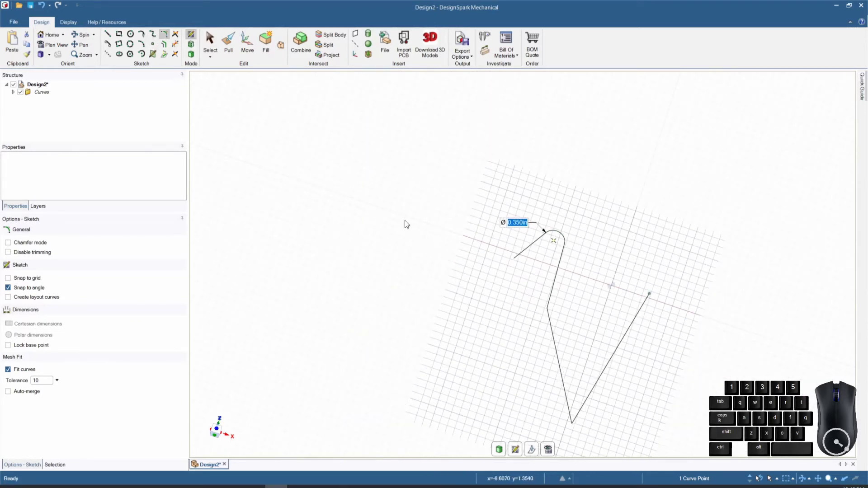
left_click(573, 427)
left_click(577, 412)
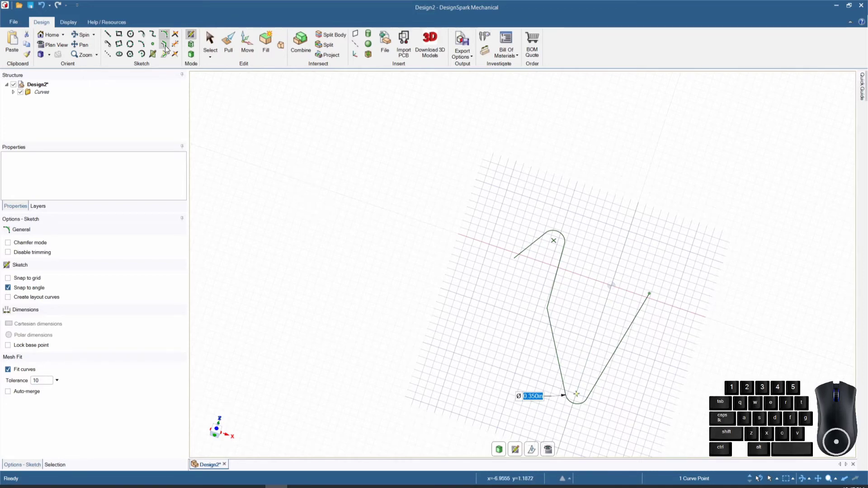
- Offset the whole rounded zigzag chain a small distance to form a thin parallel outline
left_click(167, 48)
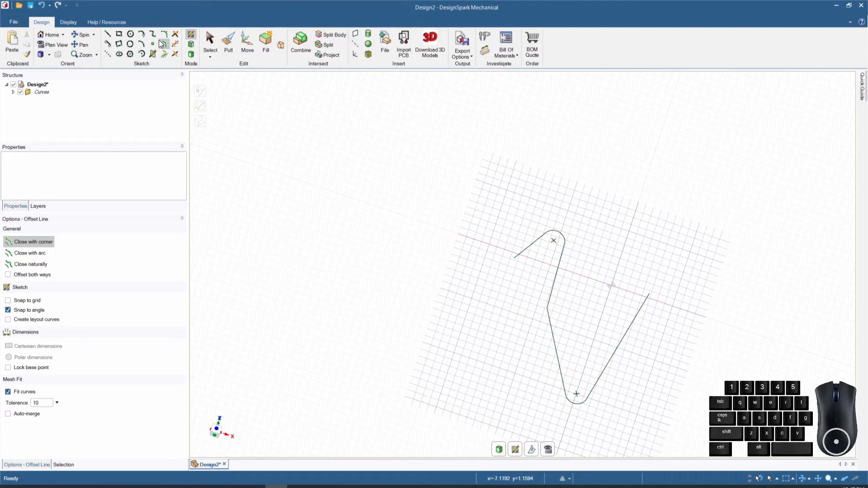
left_click(525, 252)
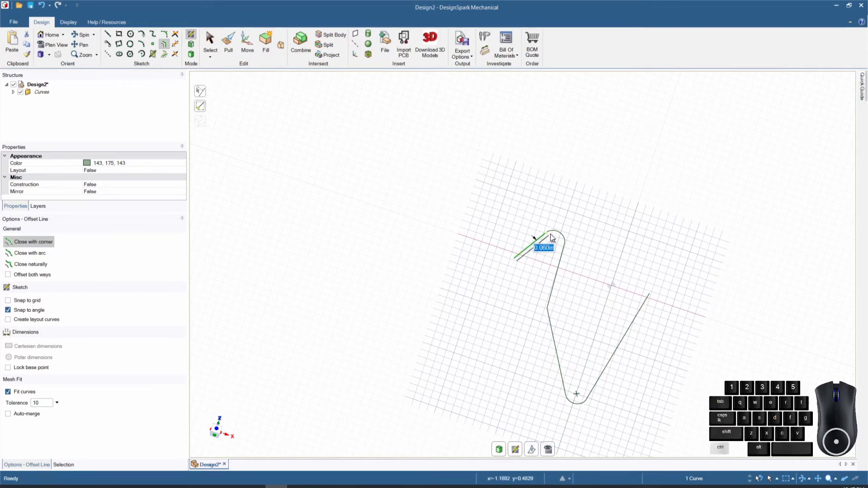
left_click(554, 234)
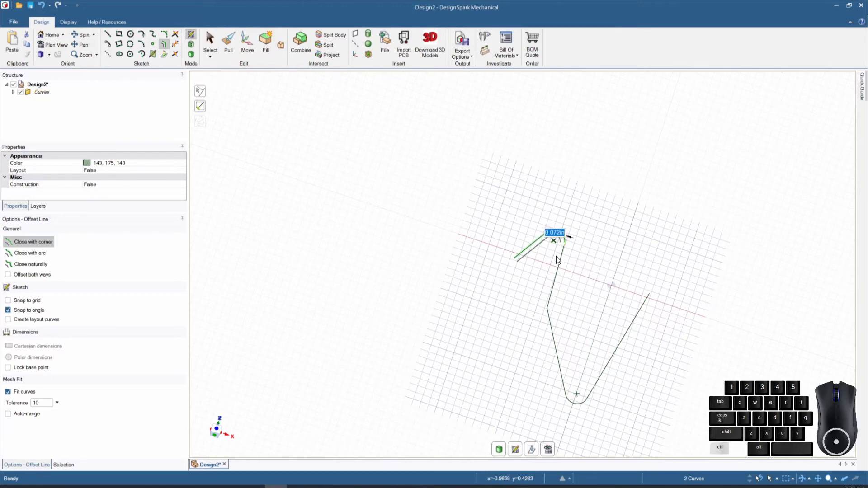
left_click(560, 268)
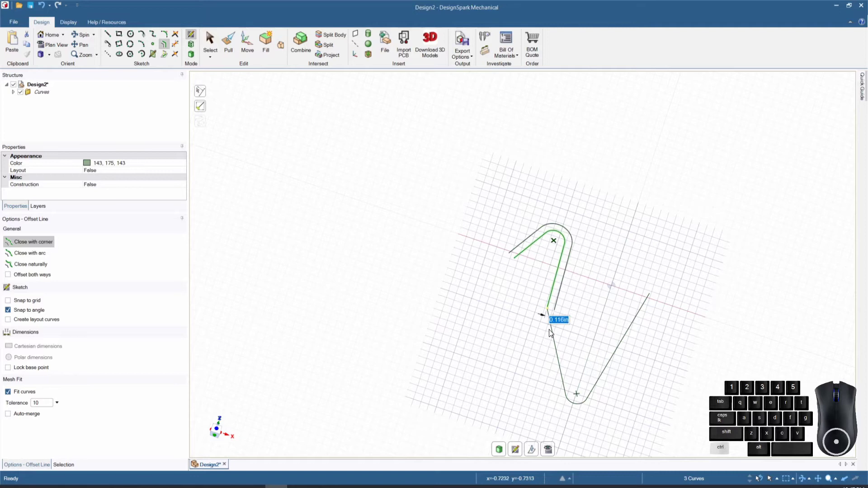
left_click(553, 332)
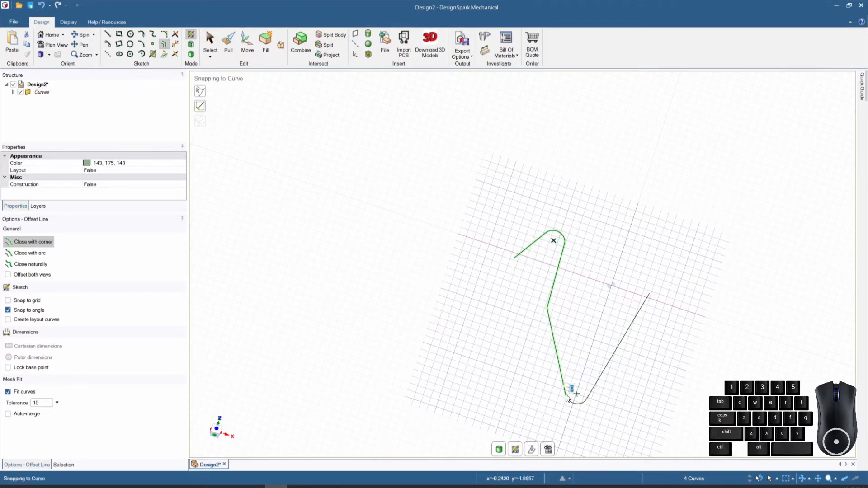
left_click(576, 407)
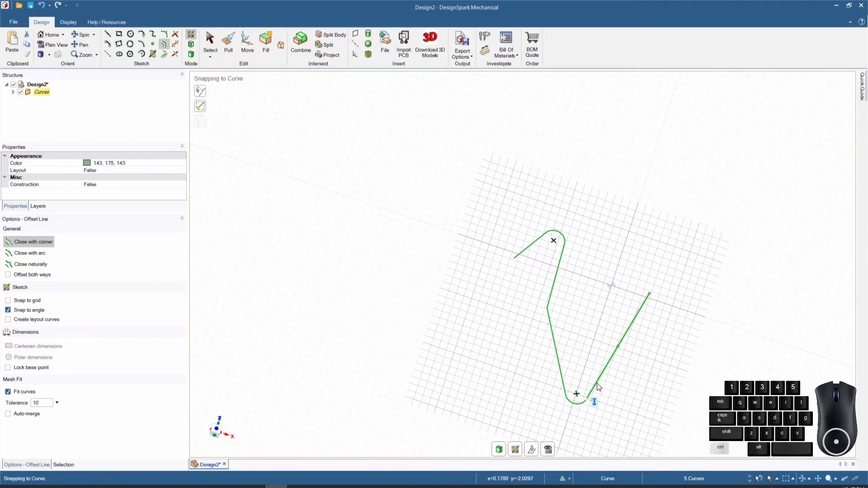
left_click(600, 385)
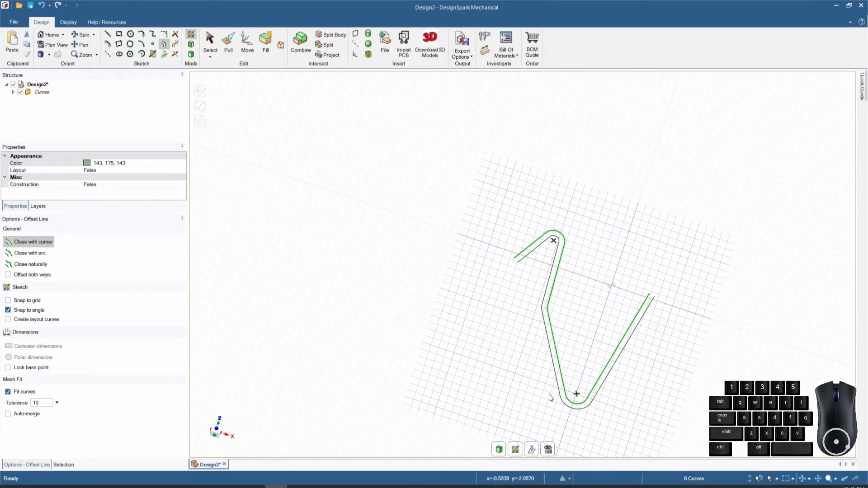
scroll("down", 3)
scroll("down", 3)
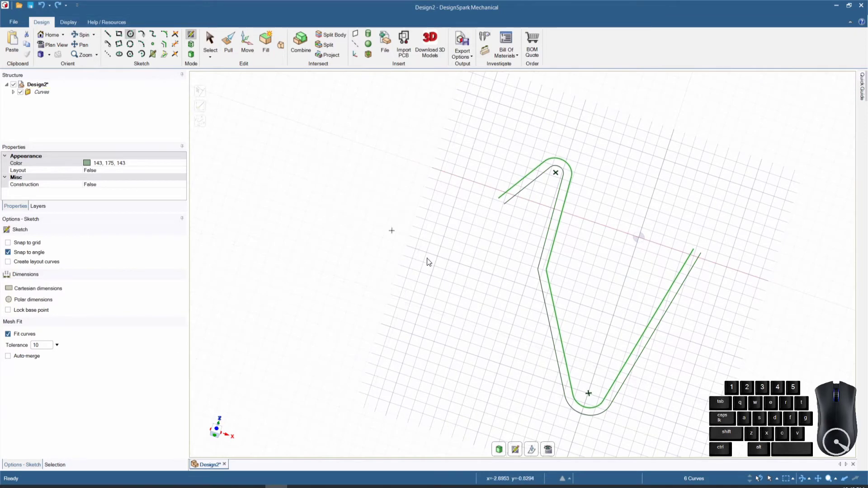
- Draw a circle below the outline and add a concentric offset ring around it
left_click(485, 329)
left_click(475, 311)
left_click(171, 48)
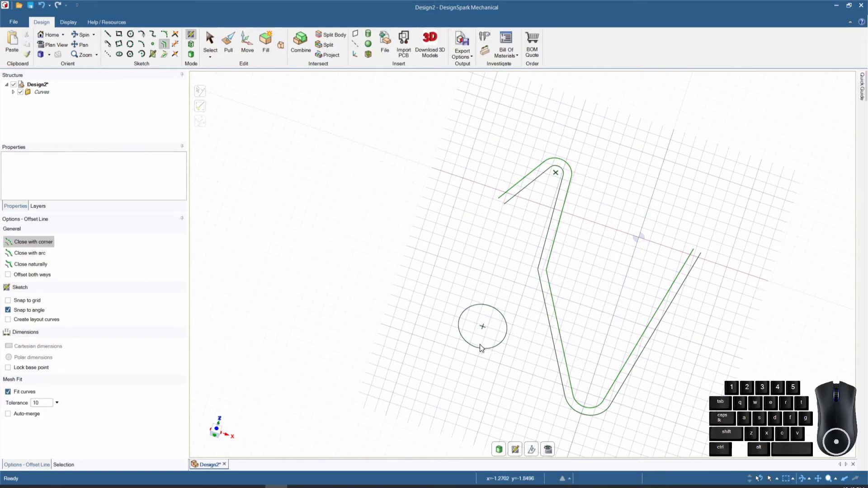
left_click(481, 350)
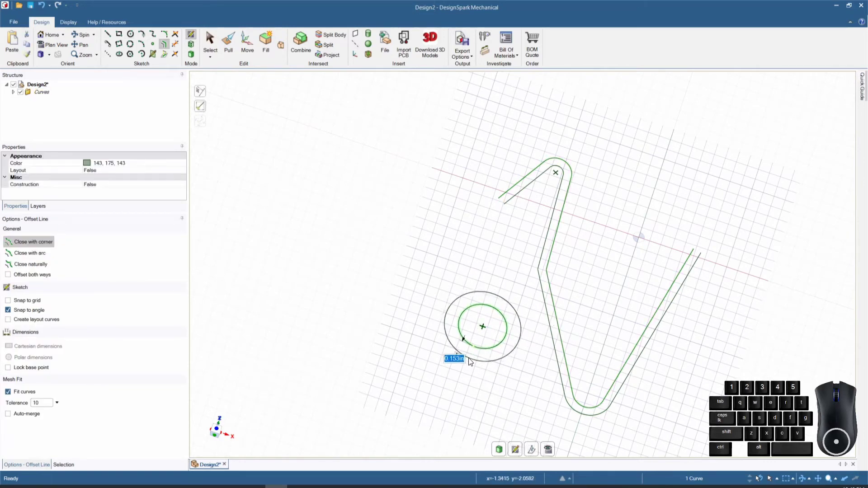
left_click(471, 359)
right_click(471, 359)
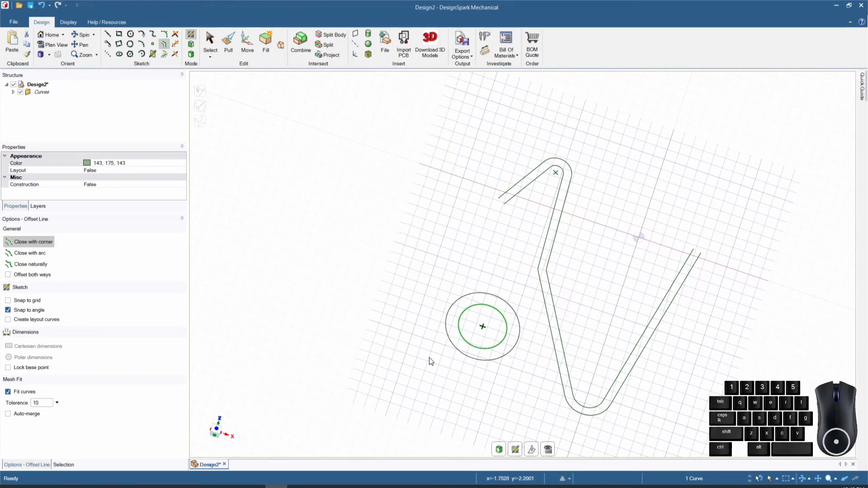
- Draw a straight line from the outline's upper-left end across past the outline
left_click(111, 38)
left_click(500, 202)
left_click(530, 211)
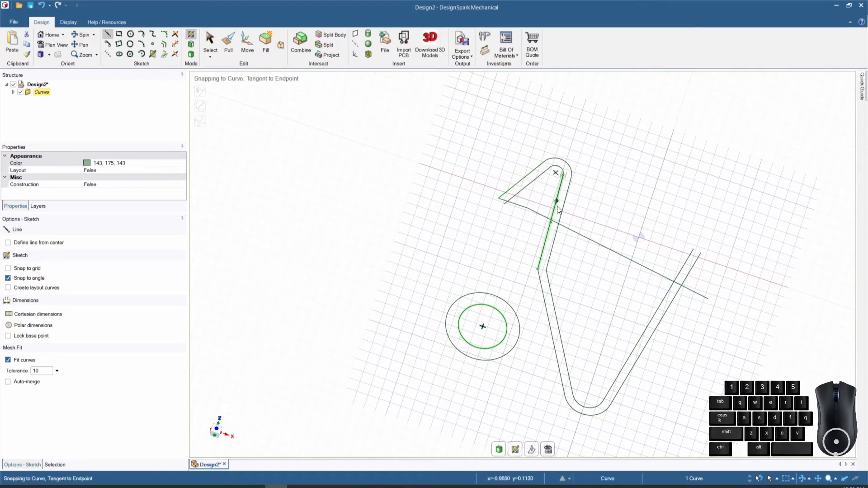
- Undo an accidental surface pull, then trim away the crossing line's end beyond the outline
left_click(230, 44)
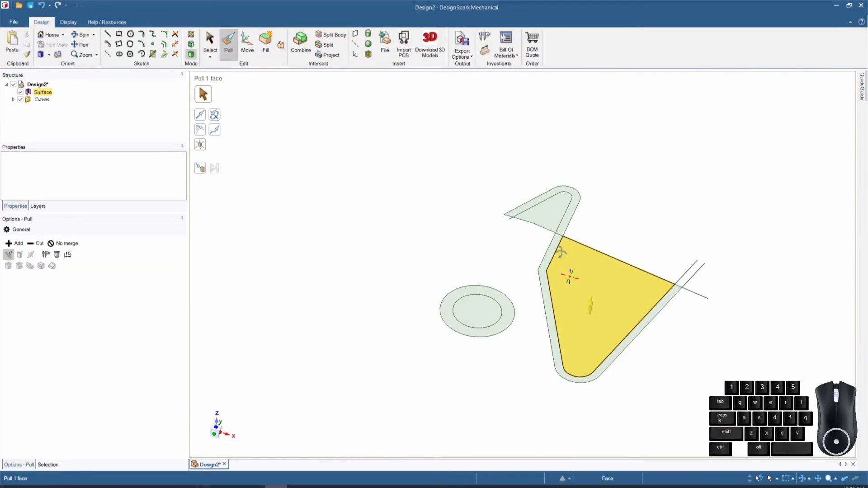
key("ctrl+z")
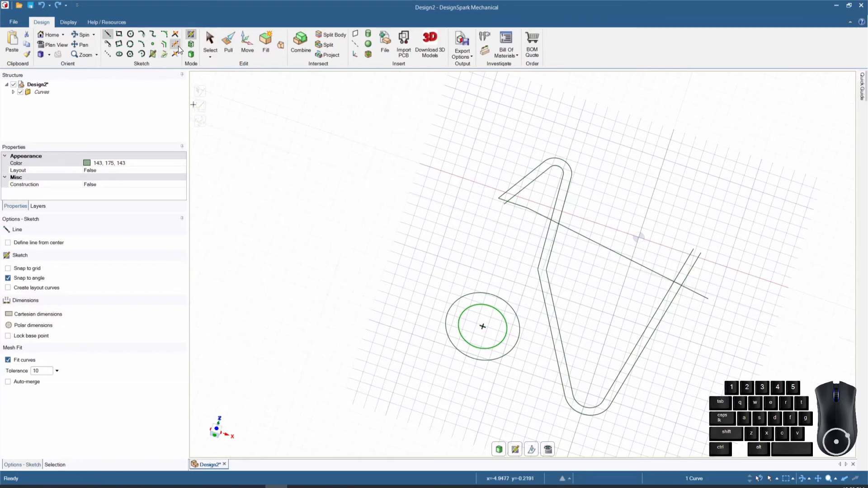
left_click(178, 47)
middle_click(503, 186)
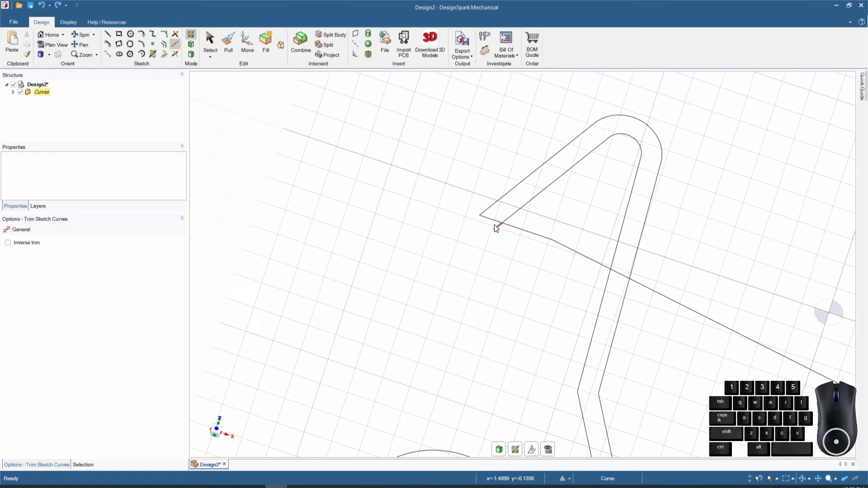
middle_click(498, 246)
middle_click(498, 246)
scroll("up", 3)
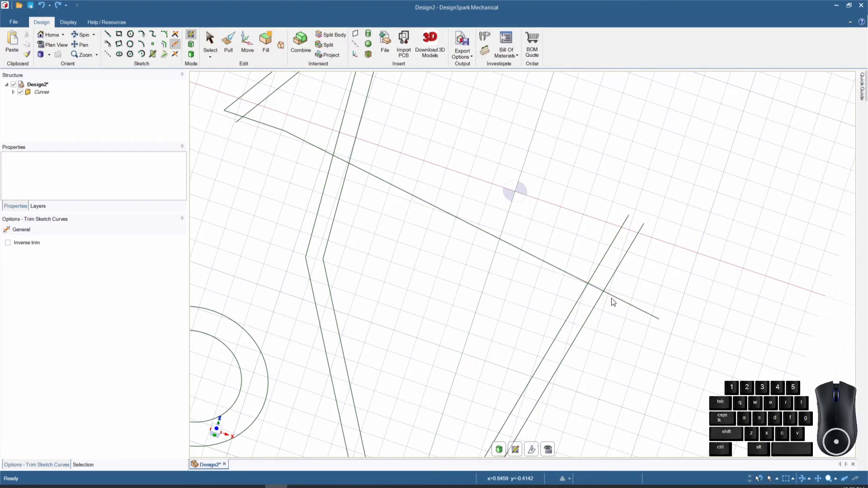
left_click(616, 298)
left_click(614, 278)
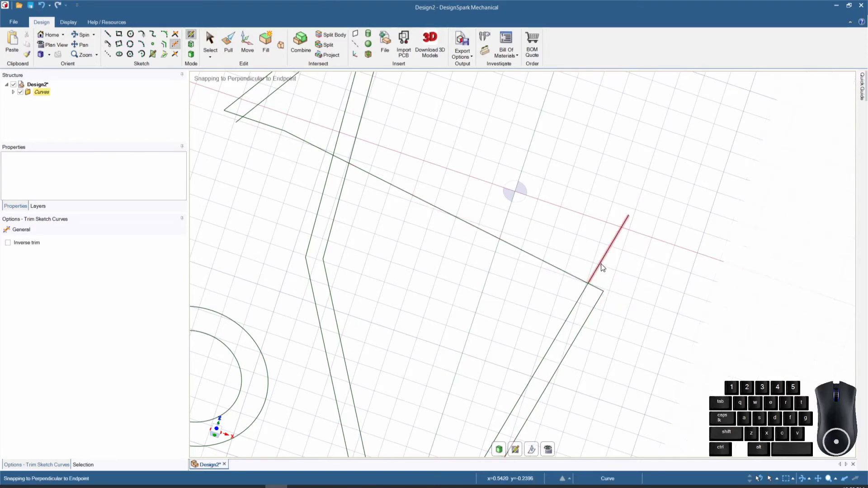
left_click(602, 266)
- Trim the inner line inside the triangle, undo that trim, and bring the outline's bottom arc into view
scroll("up", 3)
scroll("up", 3)
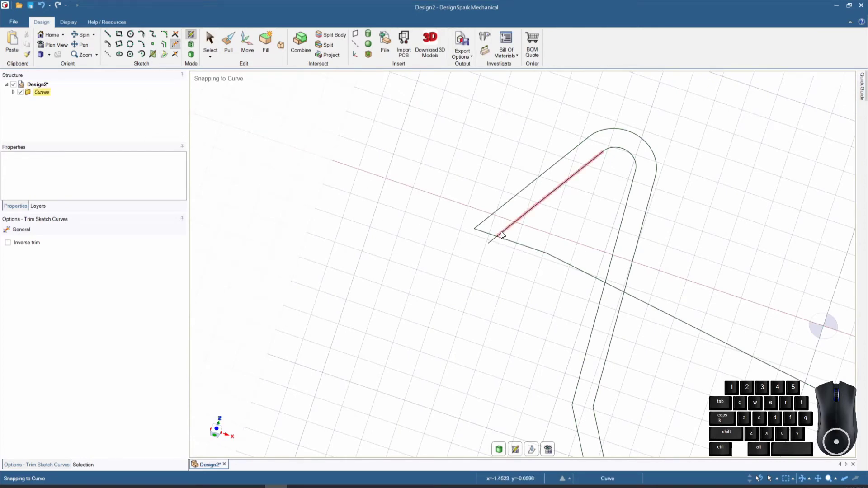
left_click(493, 243)
right_click(494, 243)
left_click(507, 233)
right_click(507, 234)
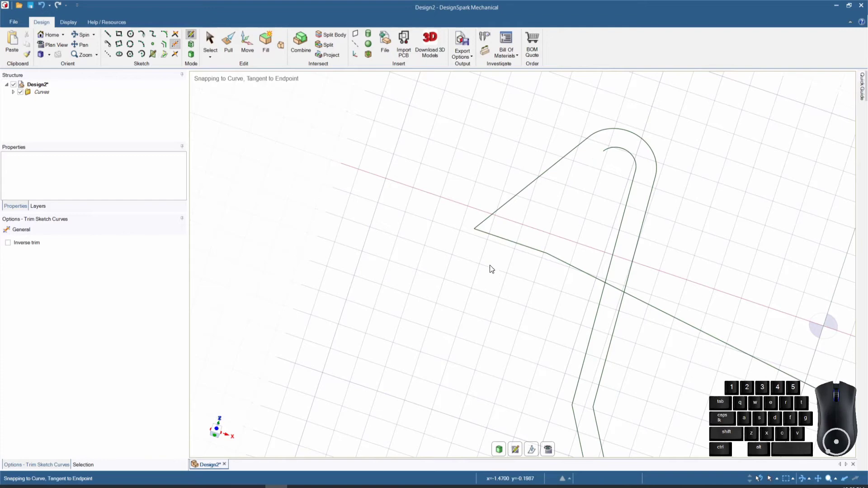
scroll("up", 3)
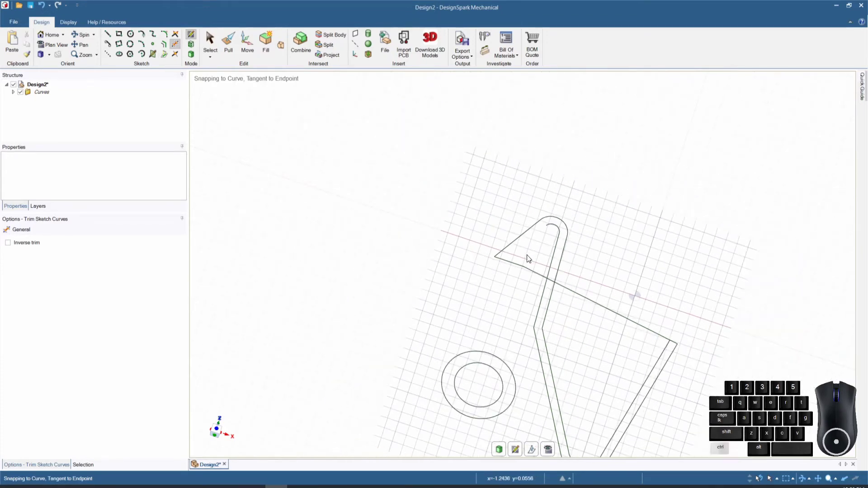
key("ctrl+z")
scroll("up", 3)
scroll("up", 3)
scroll("up", 3)
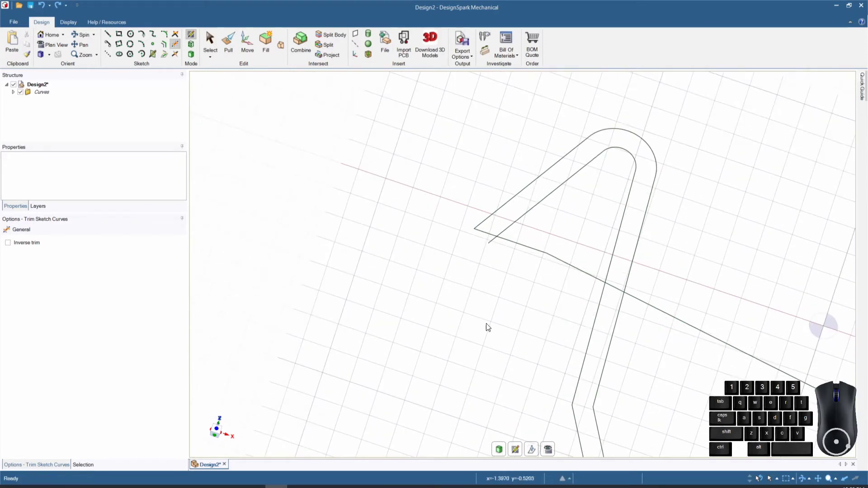
middle_click(523, 314)
scroll("up", 3)
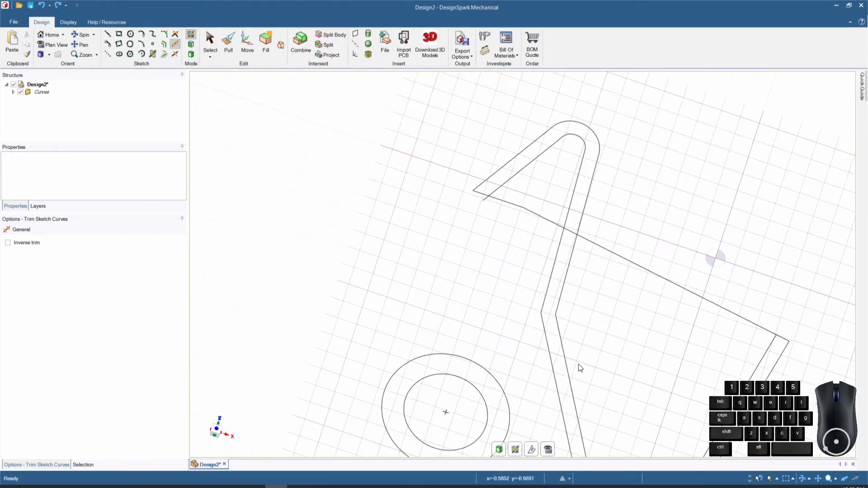
scroll("down", 3)
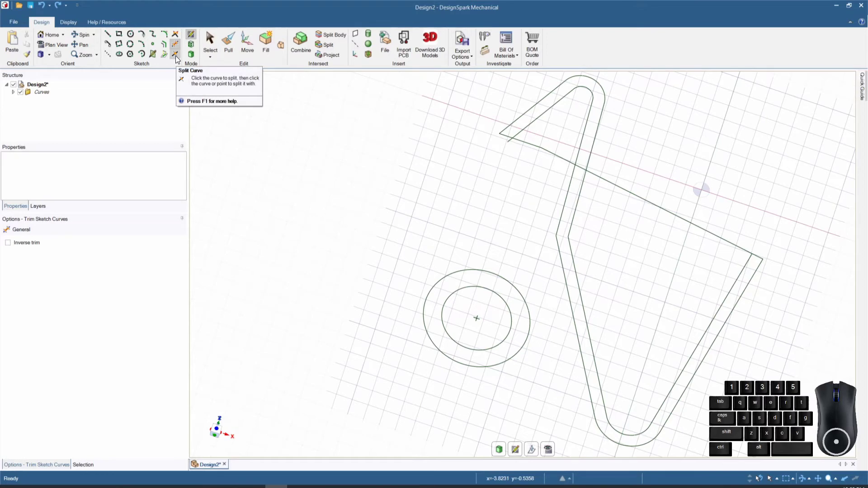
- Split the outline's outer bottom arc at a point and trim away its left-hand piece
left_click(178, 59)
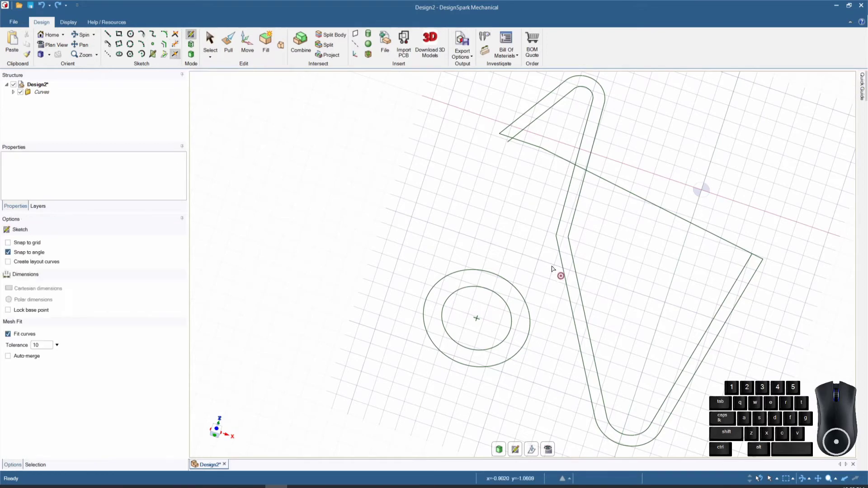
scroll("up", 3)
scroll("down", 3)
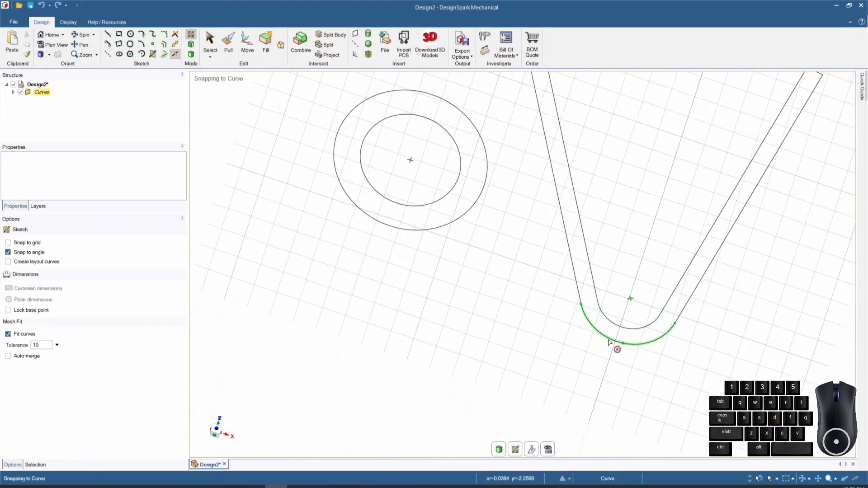
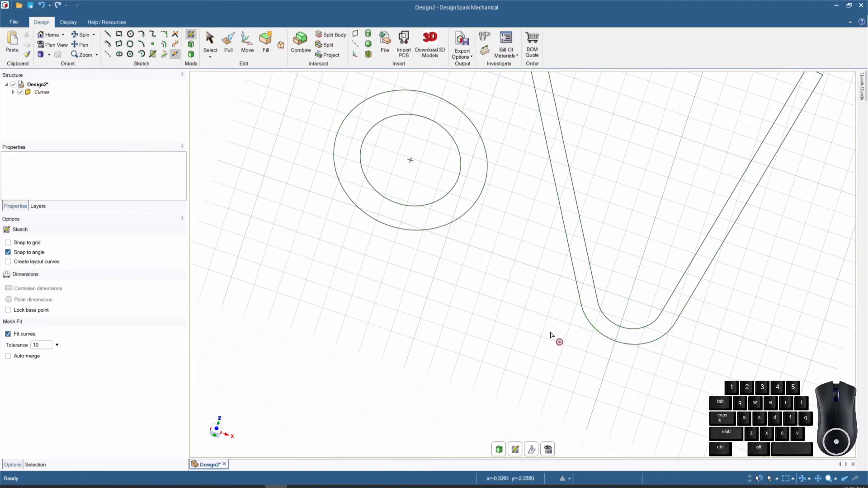
left_click(178, 47)
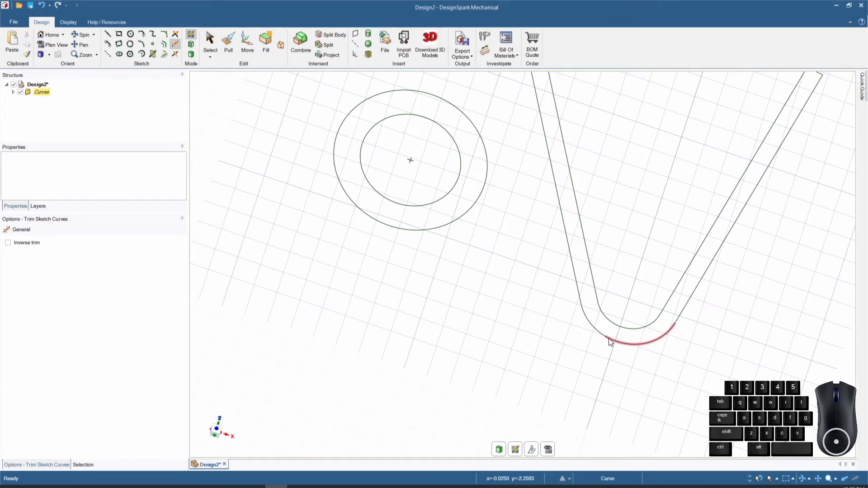
left_click(596, 331)
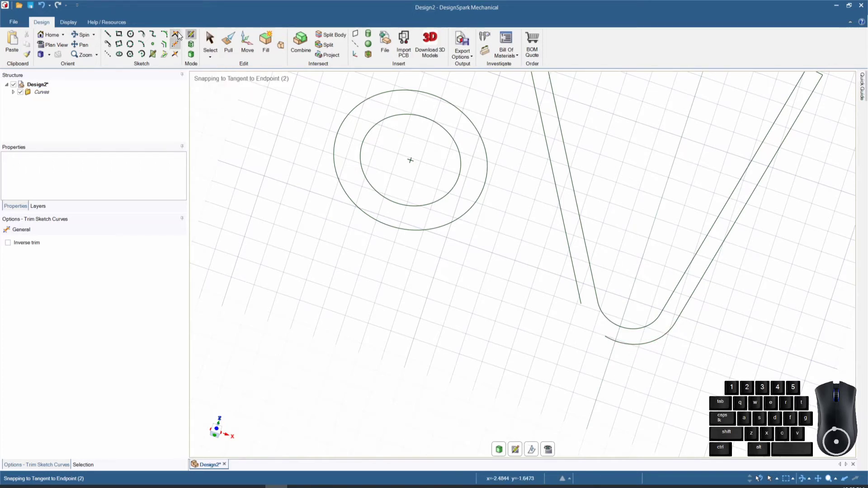
- Join the outer left line to the bottom arc with Create Corner
left_click(177, 33)
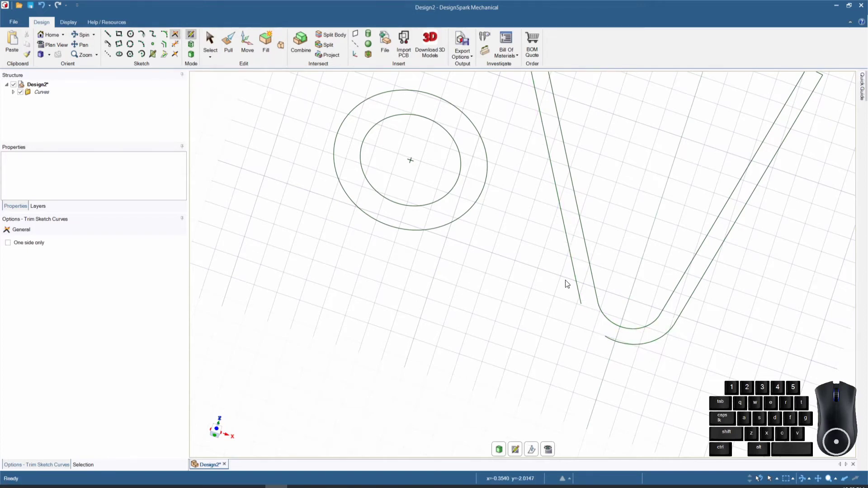
left_click(577, 283)
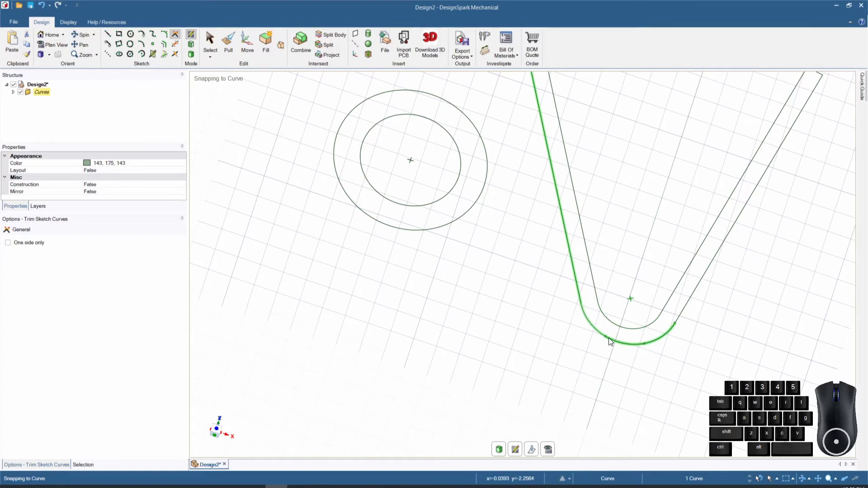
left_click(610, 341)
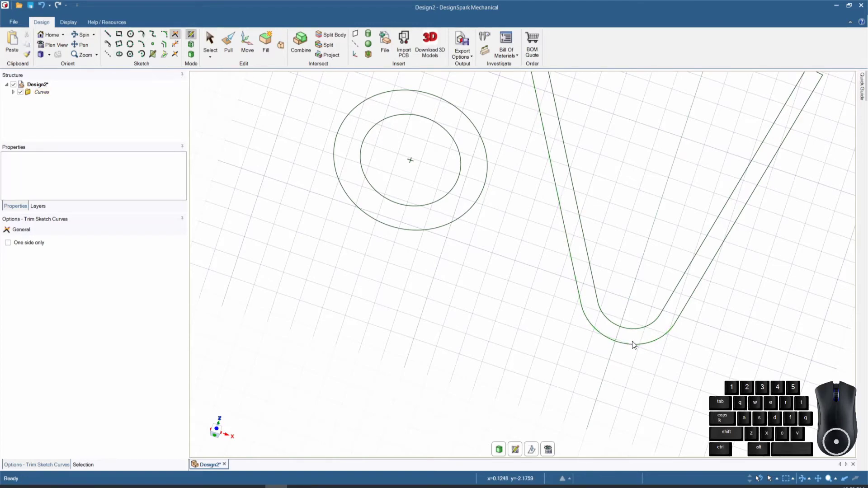
scroll("down", 3)
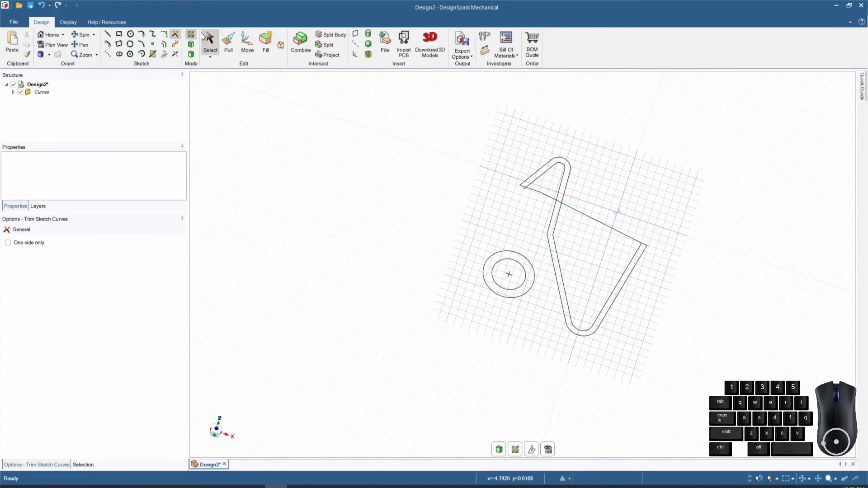
left_click(176, 48)
scroll("down", 3)
- Trim away the inner line segment below the top loop
left_click(288, 236)
left_click(296, 243)
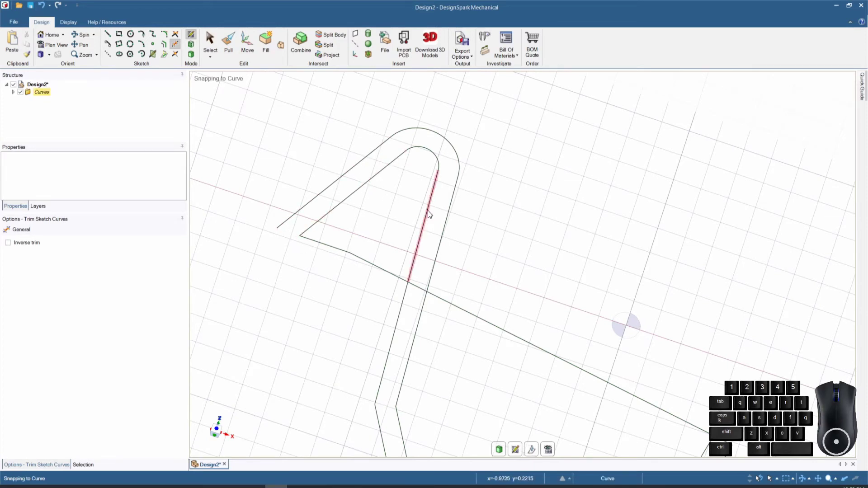
left_click(430, 213)
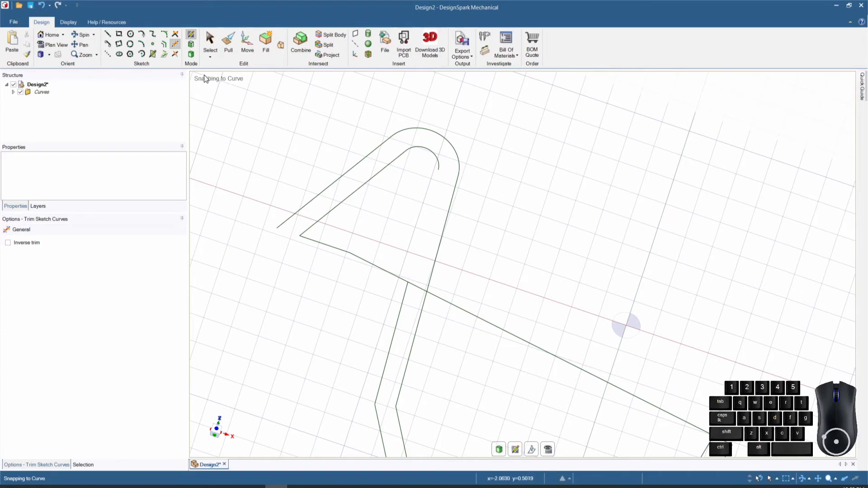
- Connect the triangle's inner upper edge to its neighbour and join the next pair of outline edges
left_click(178, 36)
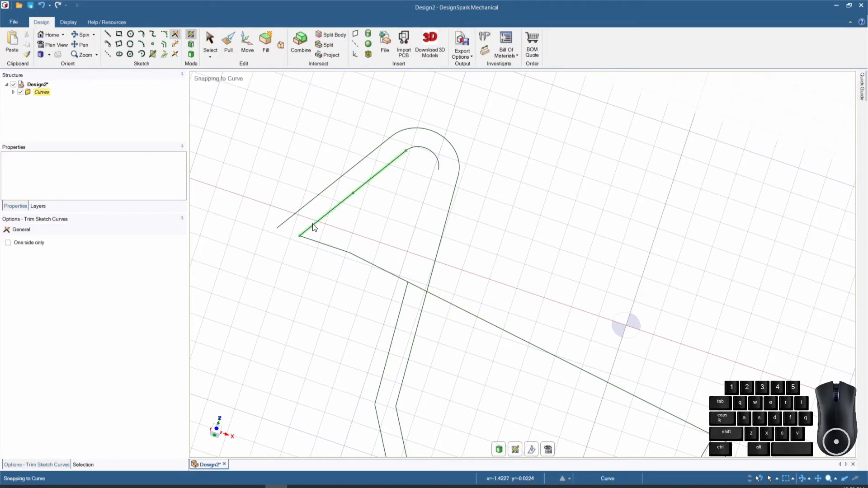
left_click(315, 244)
left_click(285, 226)
left_click(440, 166)
left_click(404, 301)
scroll("up", 3)
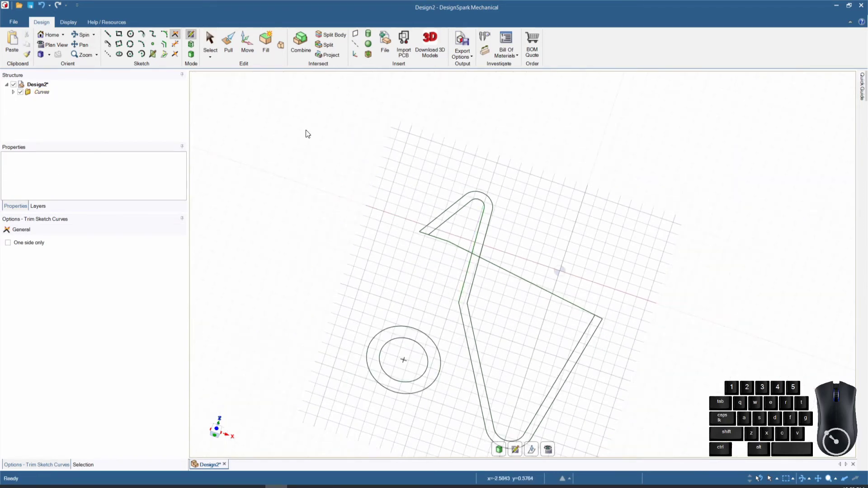
- Trim away the overlapping inner segments at the crossing
left_click(178, 44)
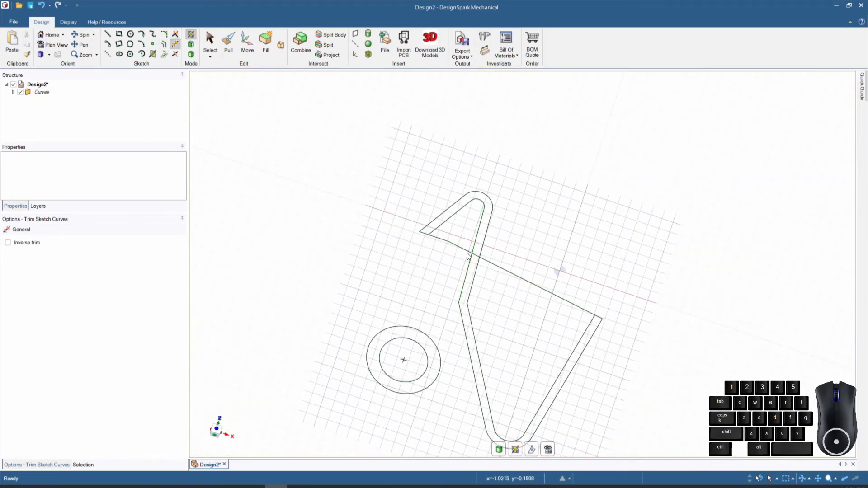
left_click(470, 252)
left_click(479, 258)
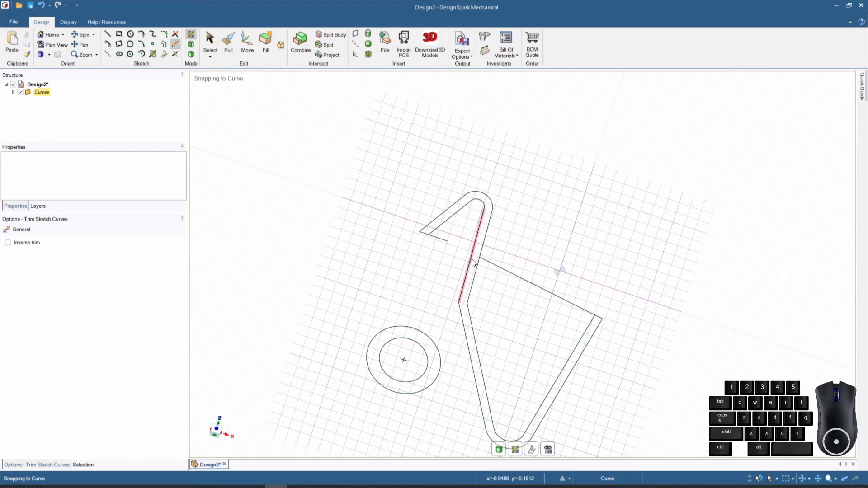
left_click(176, 36)
- Join the diagonal to the inner upright line and the short triangle edge into the outline
scroll("down", 3)
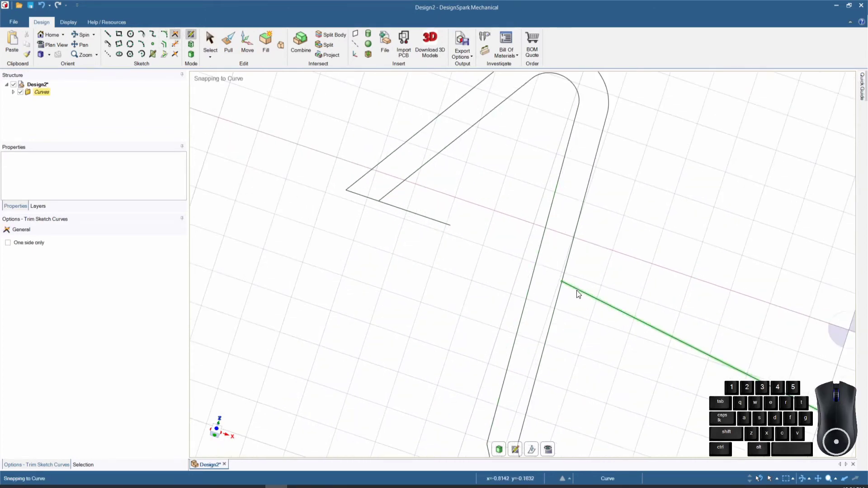
left_click(579, 292)
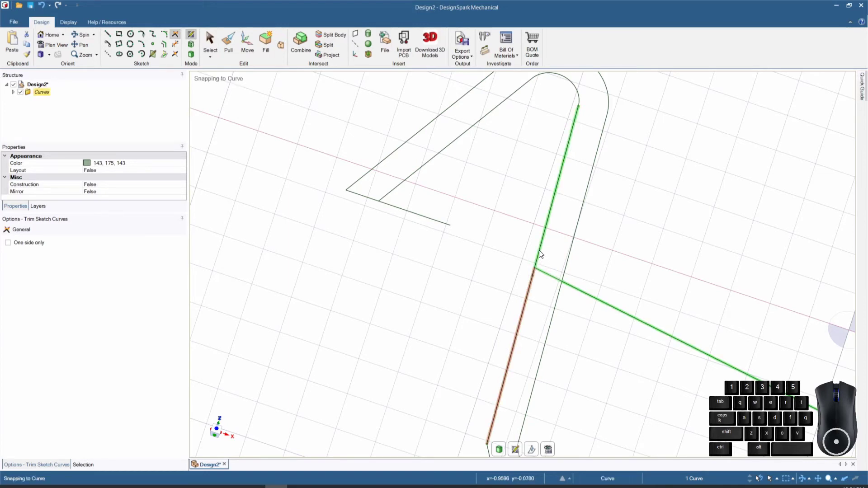
left_click(541, 253)
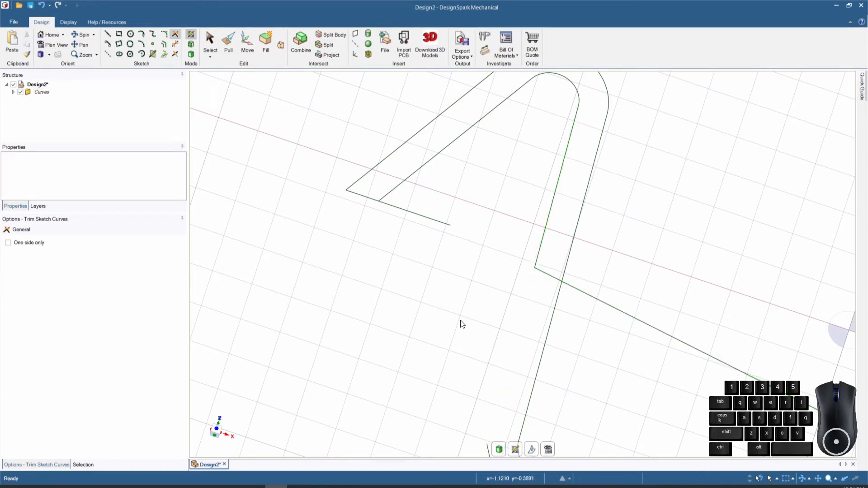
scroll("up", 3)
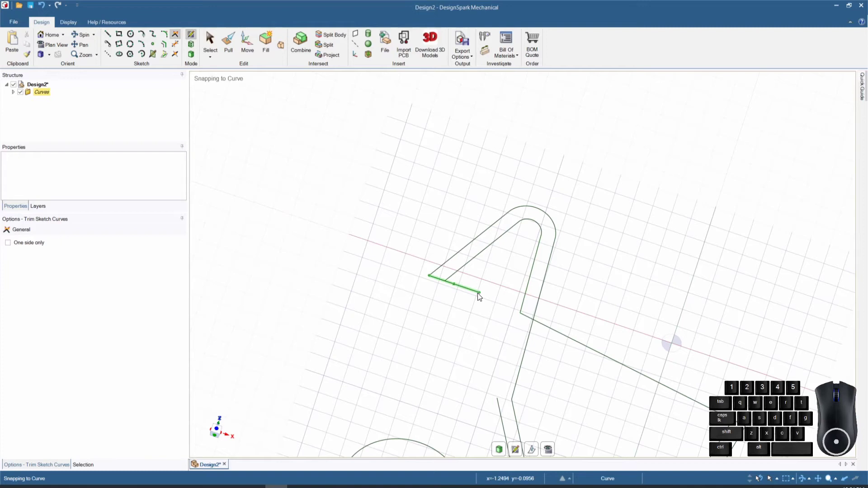
left_click(476, 292)
right_click(477, 293)
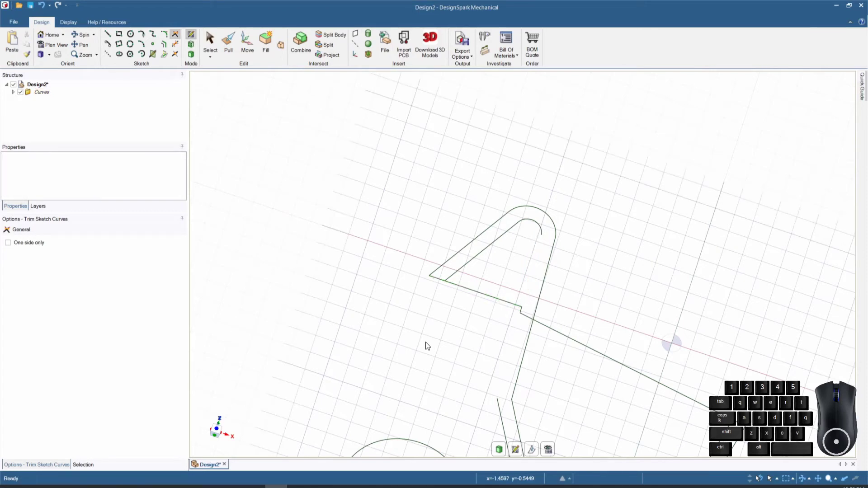
- Draw a long wavy spline from the top loop's end around the right and bottom back to the triangle corner
left_click(157, 37)
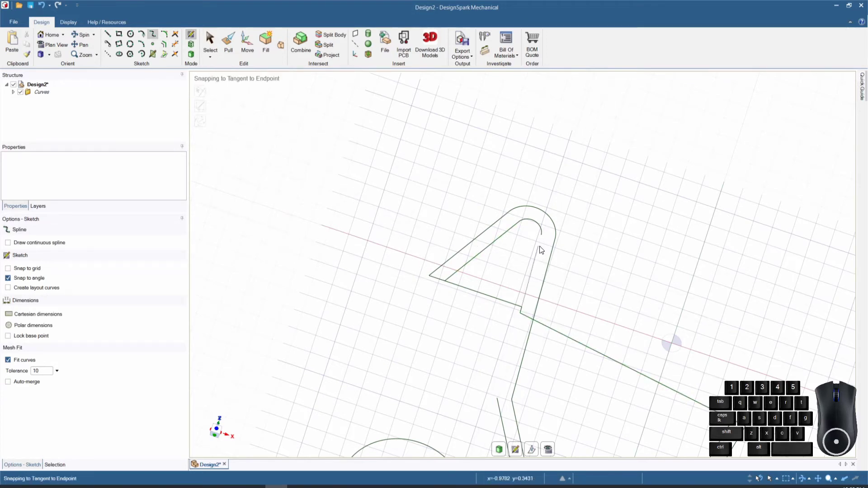
left_click(544, 239)
left_click(567, 284)
left_click(611, 284)
left_click(649, 252)
left_click_drag(686, 232, 707, 232)
left_click(740, 245)
left_click(768, 314)
left_click(740, 358)
left_click(691, 367)
left_click(594, 400)
left_click(512, 379)
left_click(422, 375)
left_click(374, 395)
left_click(331, 356)
left_click(353, 309)
left_click(413, 303)
left_click(432, 280)
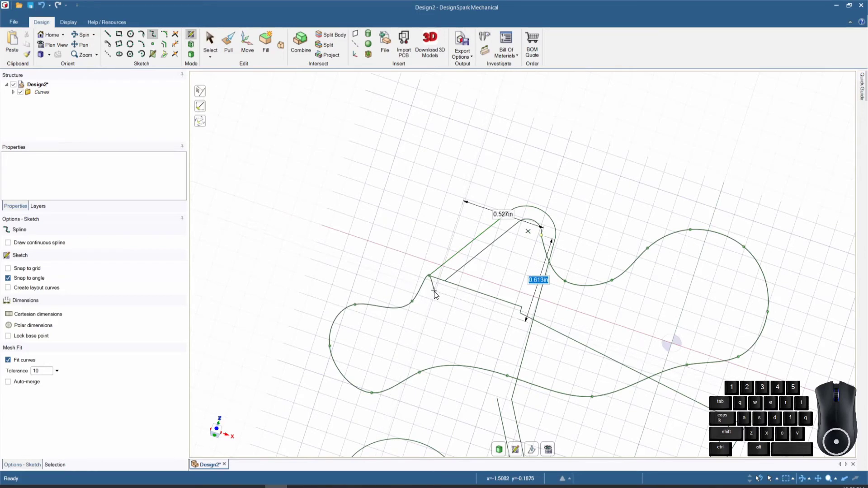
double_click(436, 294)
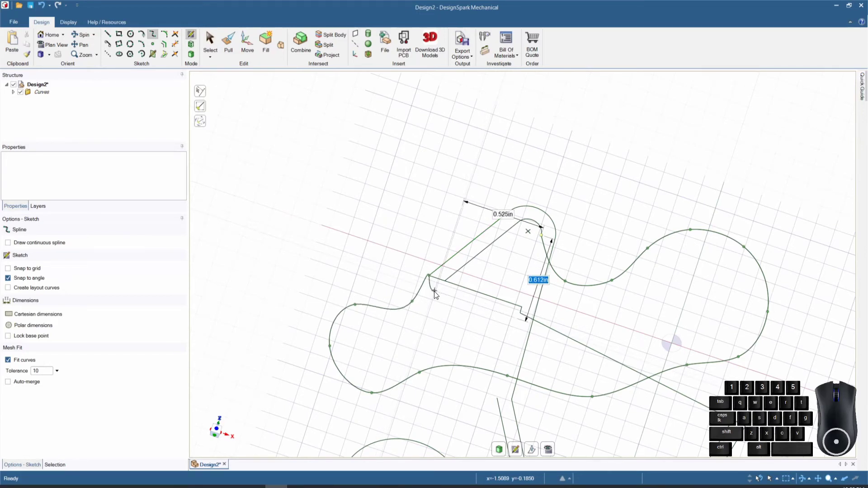
double_click(450, 307)
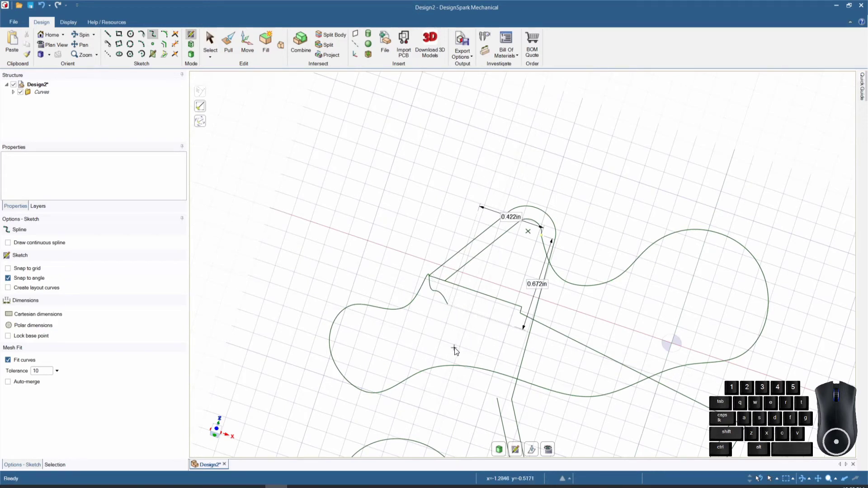
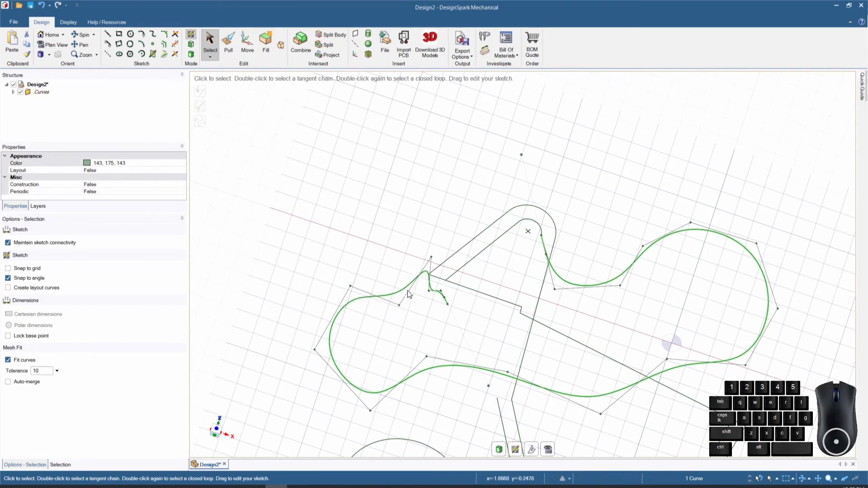
scroll("up", 3)
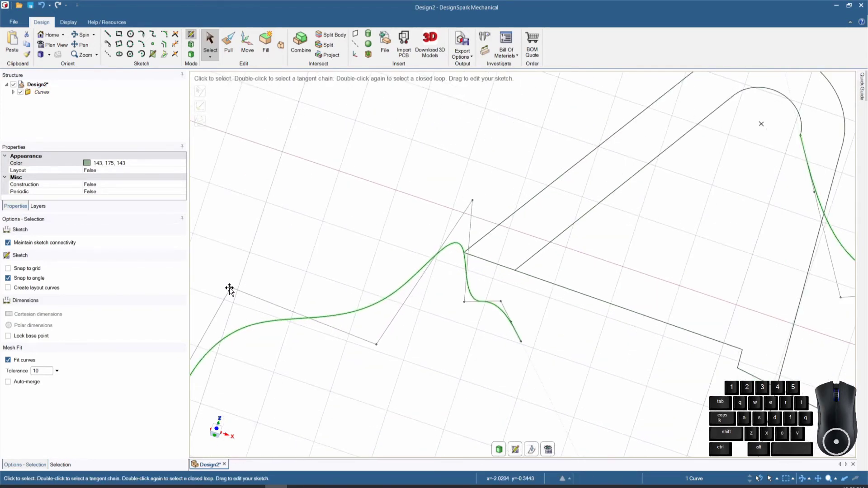
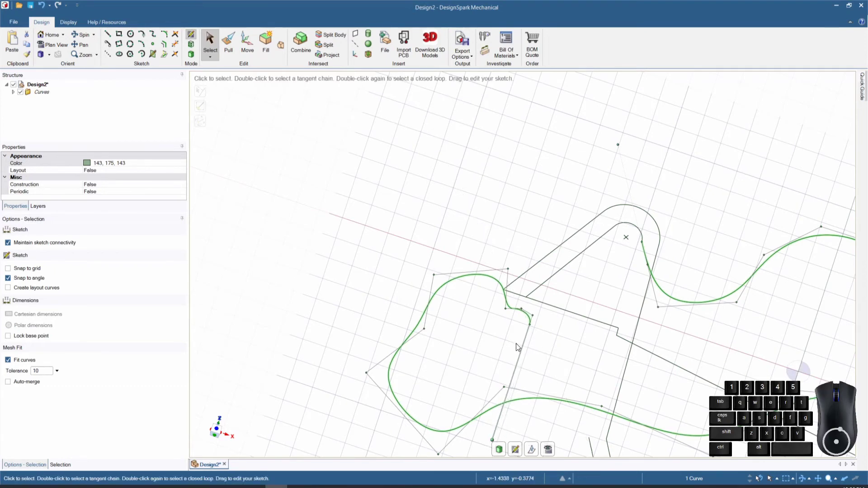
scroll("down", 3)
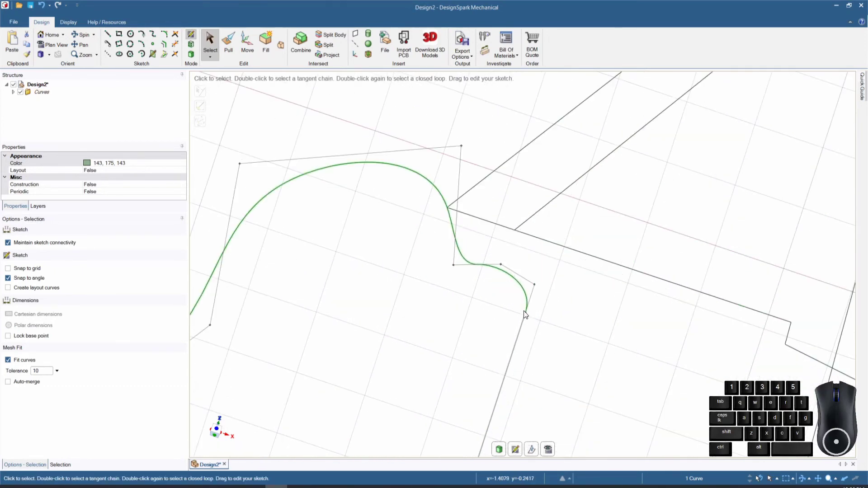
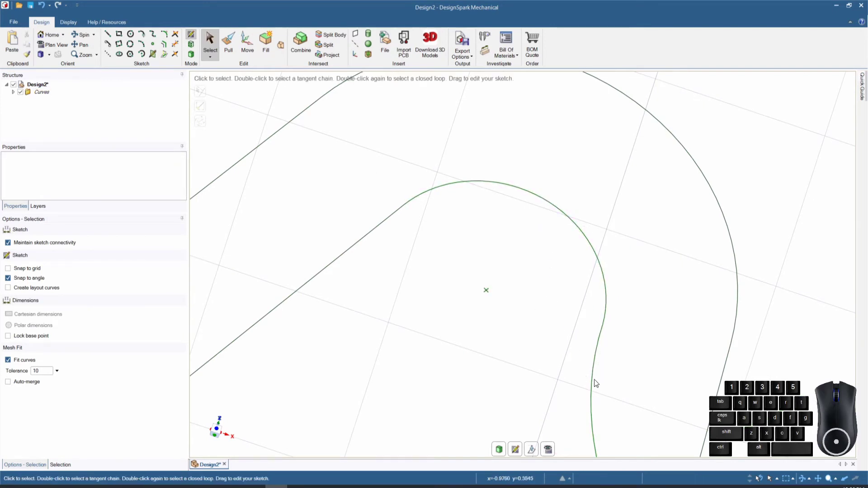
scroll("up", 3)
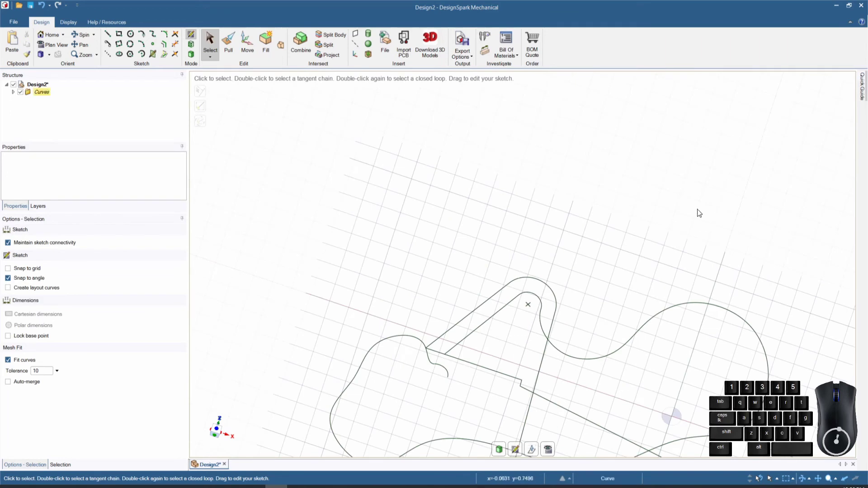
scroll("up", 3)
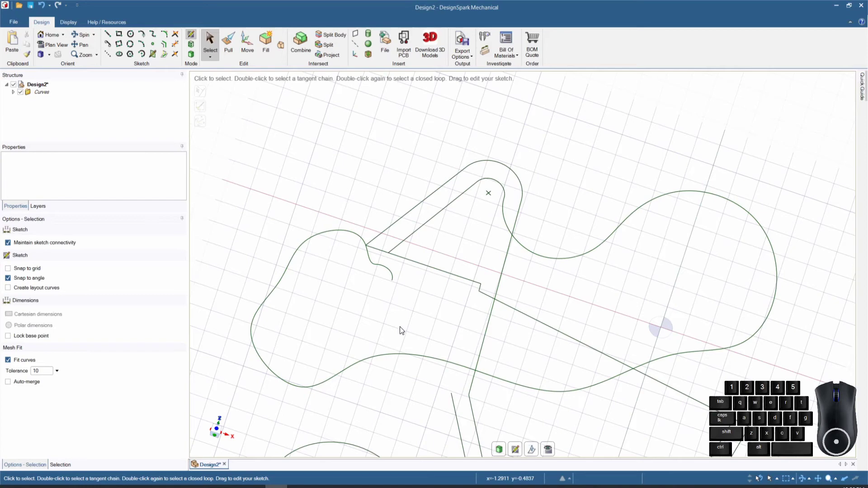
scroll("down", 3)
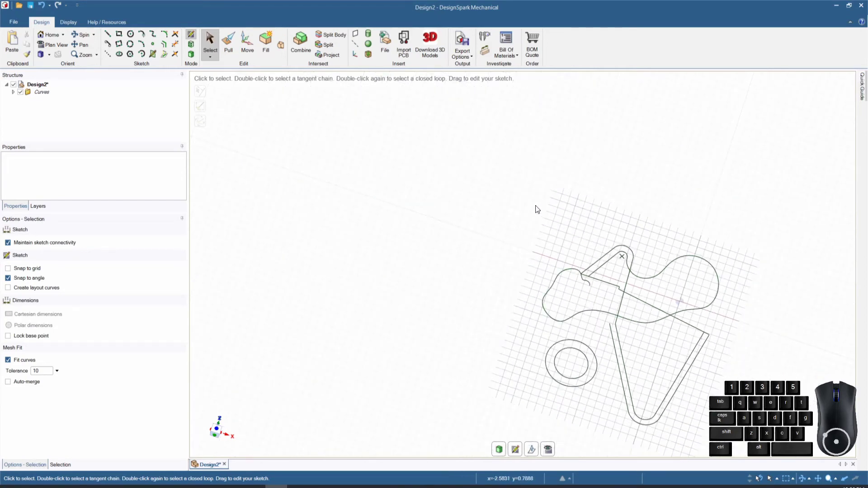
- Insert the FP2 LOGO 140x140 image file and place it beside the sketch
left_click(388, 41)
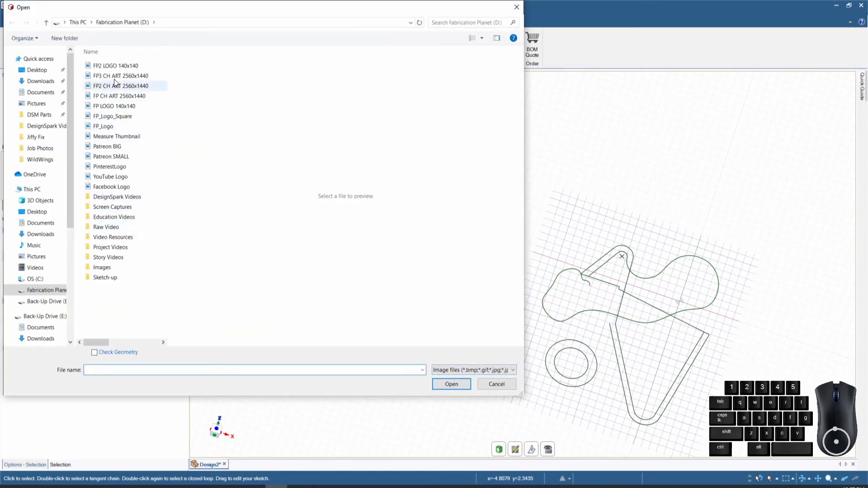
left_click(109, 69)
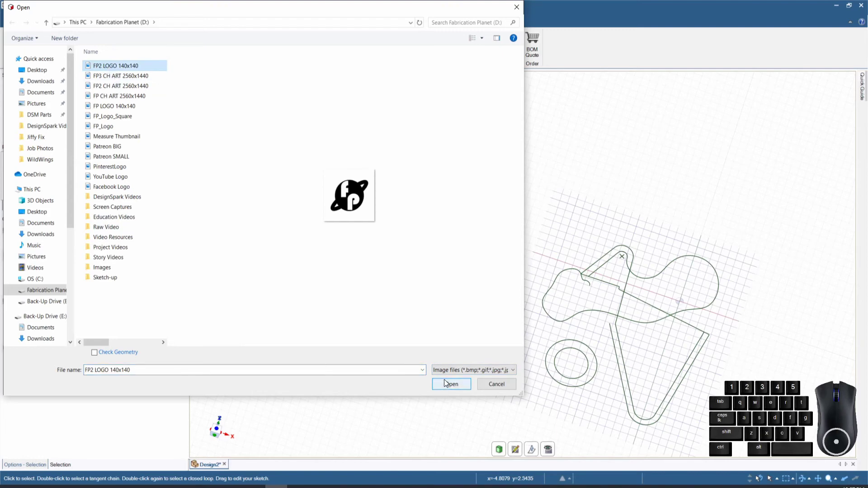
left_click(447, 382)
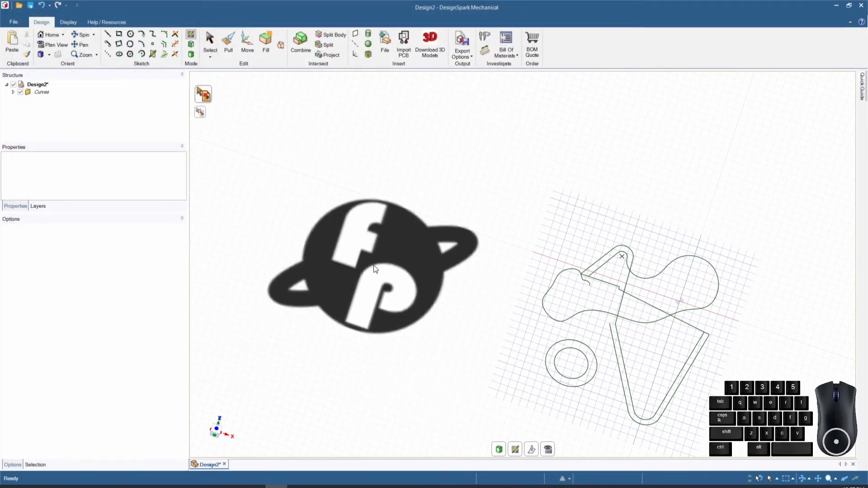
left_click(376, 268)
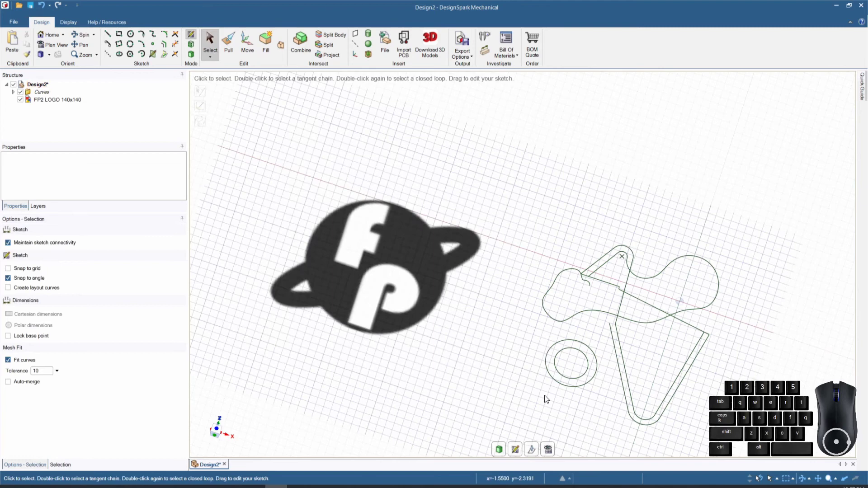
- Switch to plan view looking straight down and centre the logo
scroll("up", 3)
middle_click(353, 337)
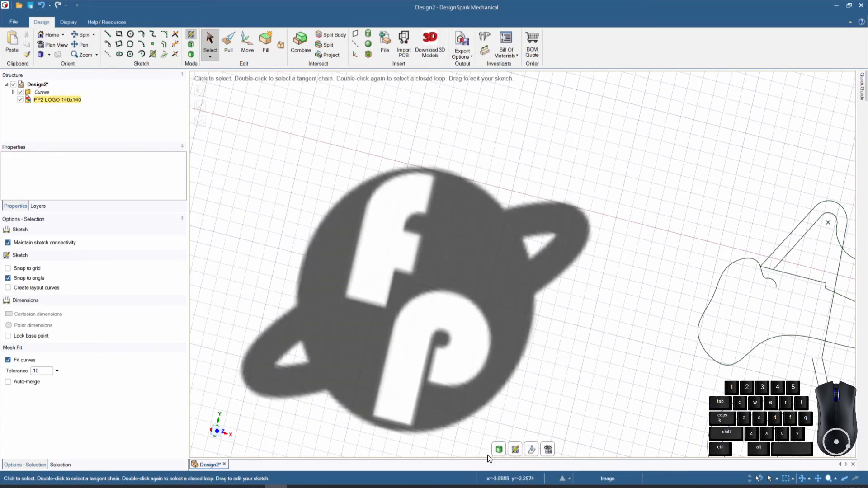
left_click(548, 449)
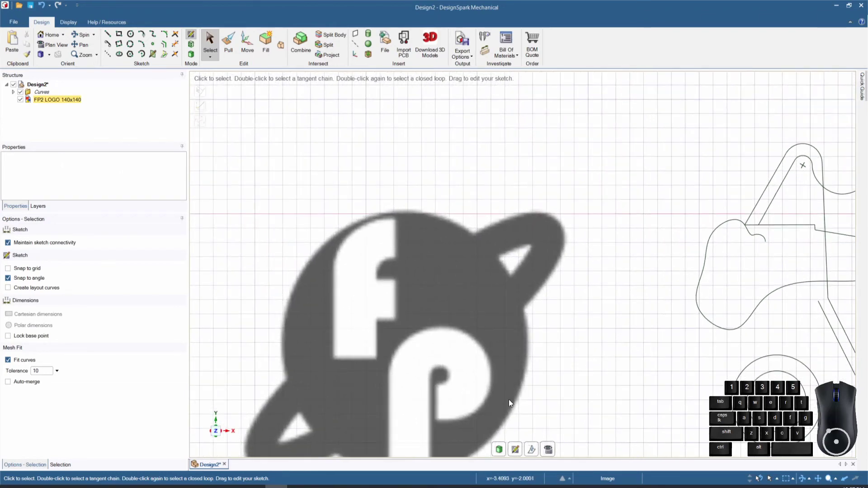
middle_click(453, 281)
middle_click(452, 281)
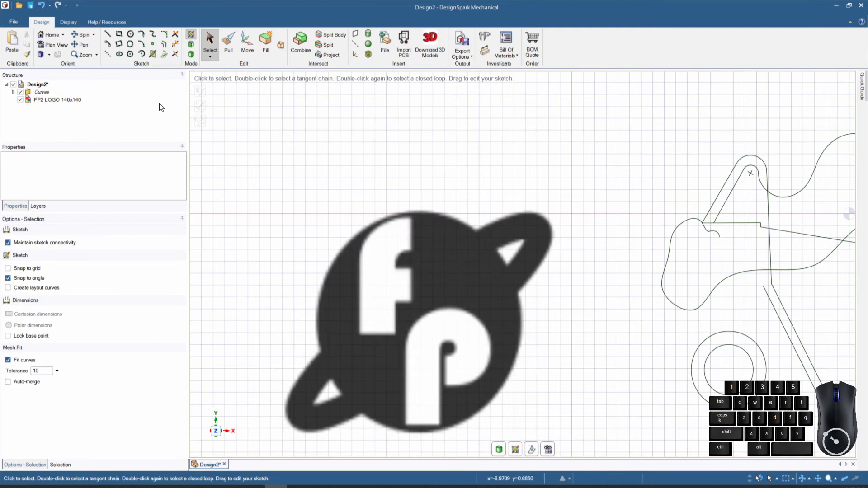
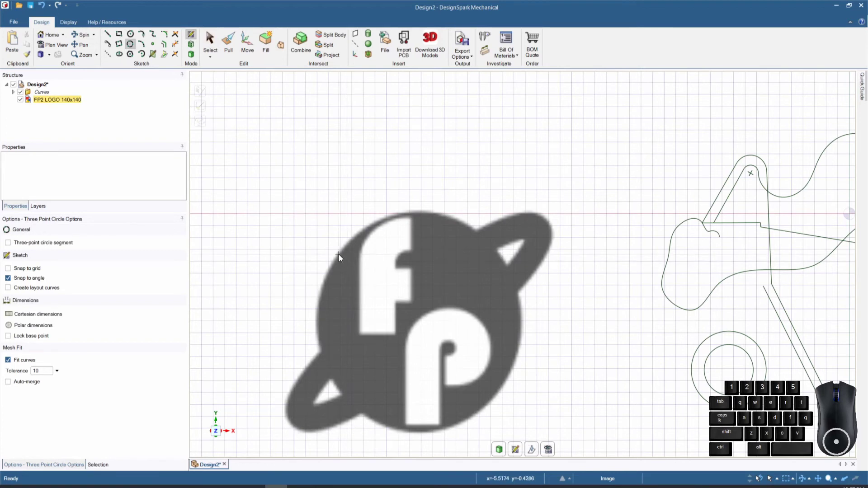
- Trace a closed five-point spline around the logo's round body and return to Select
left_click(342, 257)
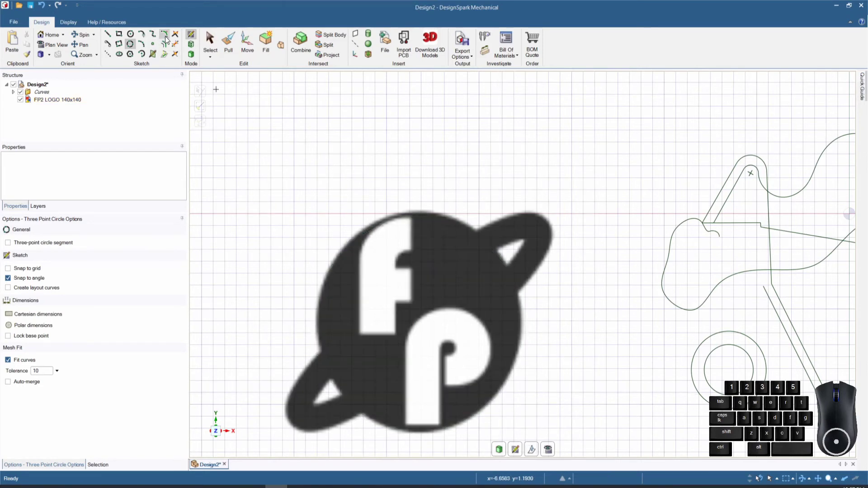
left_click(155, 38)
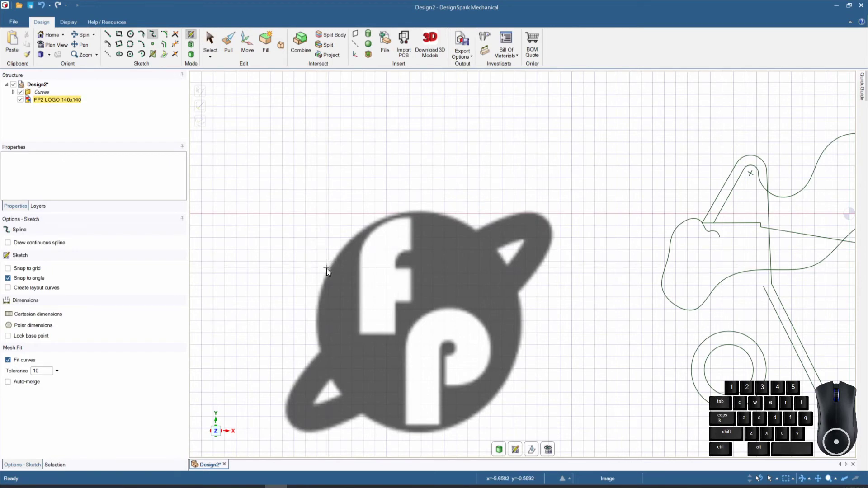
left_click(332, 274)
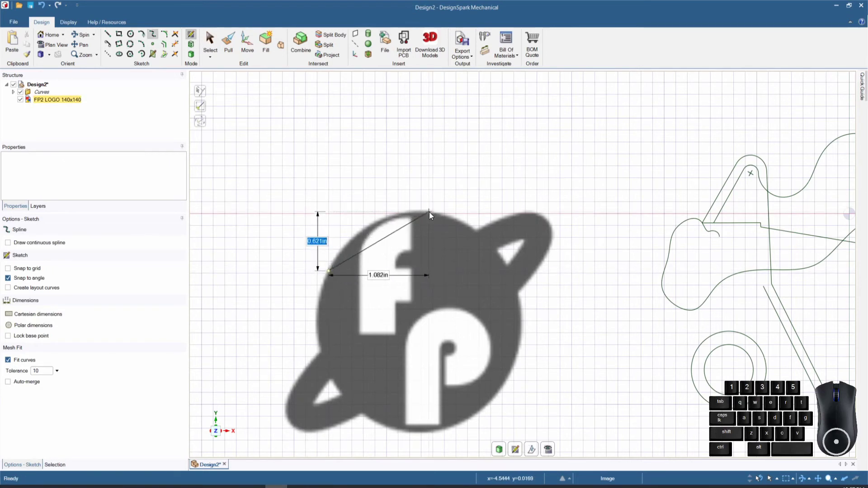
left_click(432, 214)
left_click(523, 326)
left_click(428, 435)
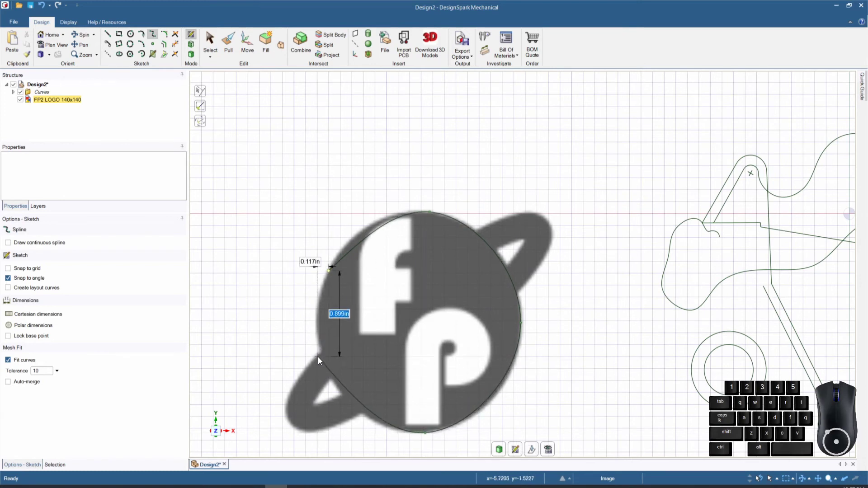
left_click(322, 352)
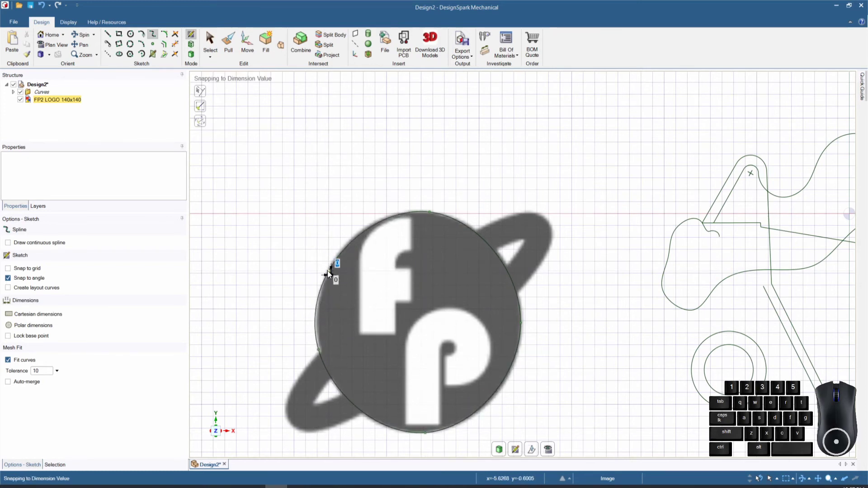
left_click(331, 273)
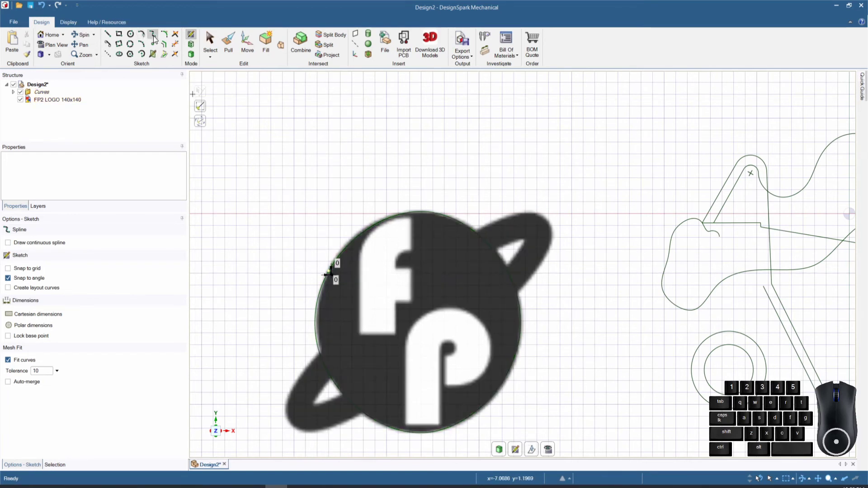
left_click(216, 46)
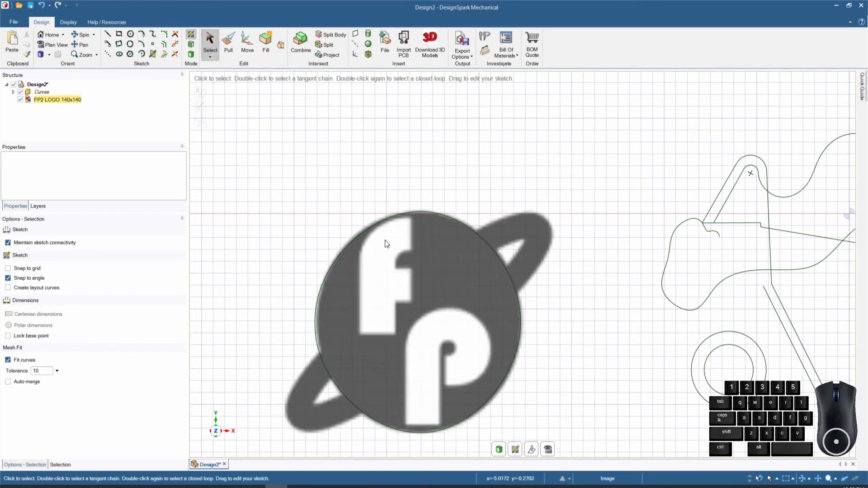
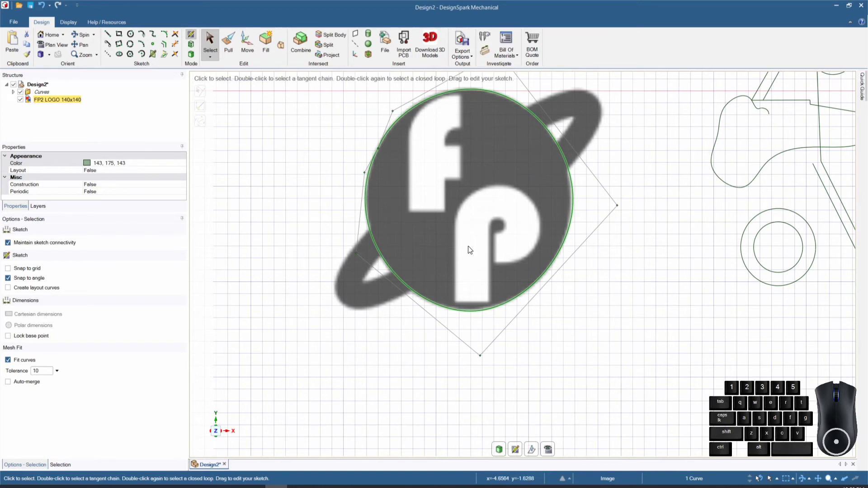
- Pull the traced sketch faces into filled surfaces ready for extrusion
left_click(191, 51)
left_click(192, 59)
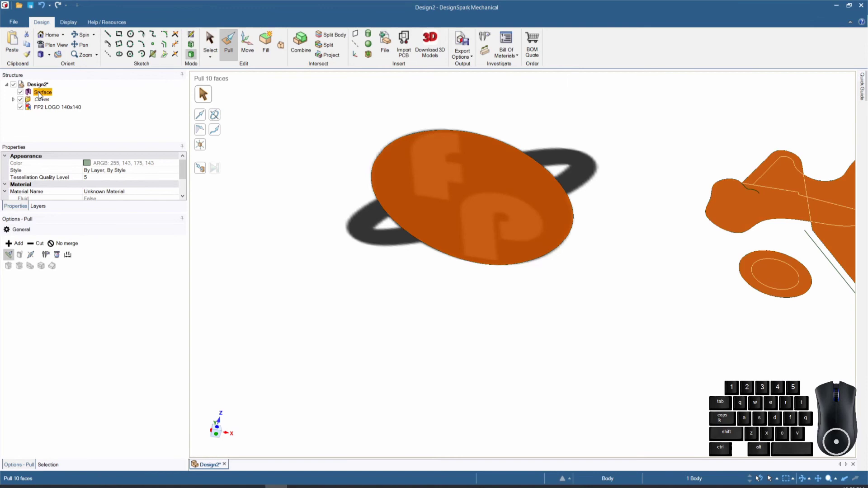
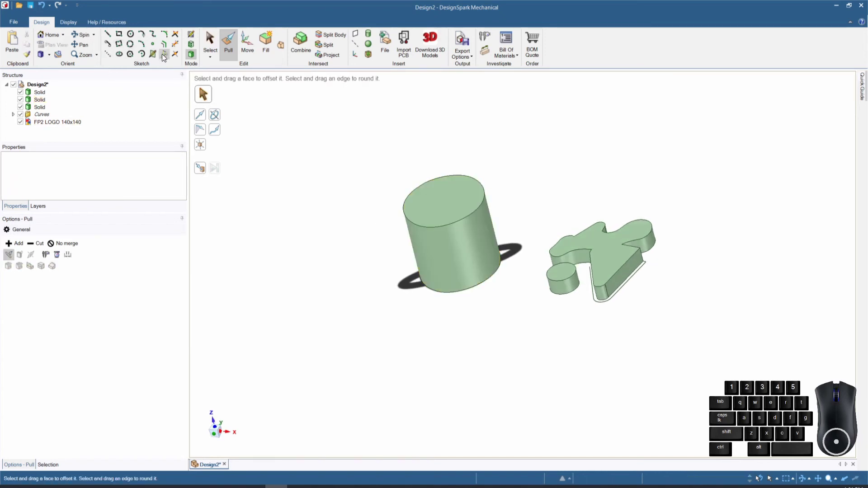
- Sketch a closed curvy loop on the cylinder's side face and pull it out as a rounded tab
left_click(157, 56)
scroll("down", 3)
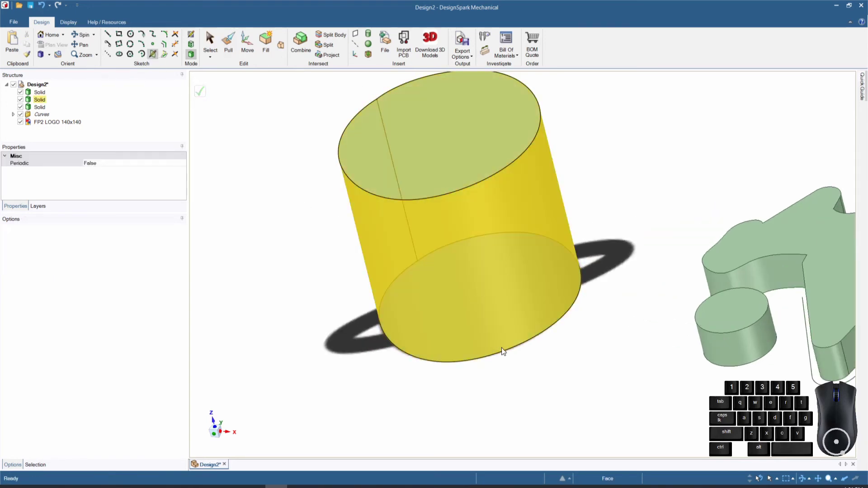
left_click(397, 275)
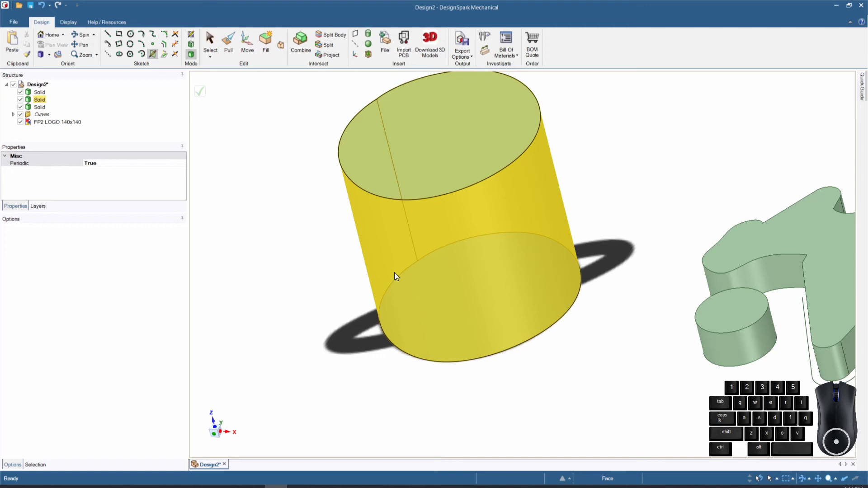
left_click(449, 264)
left_click(472, 302)
left_click(444, 330)
left_click(420, 319)
left_click(413, 303)
left_click(391, 304)
left_click(384, 283)
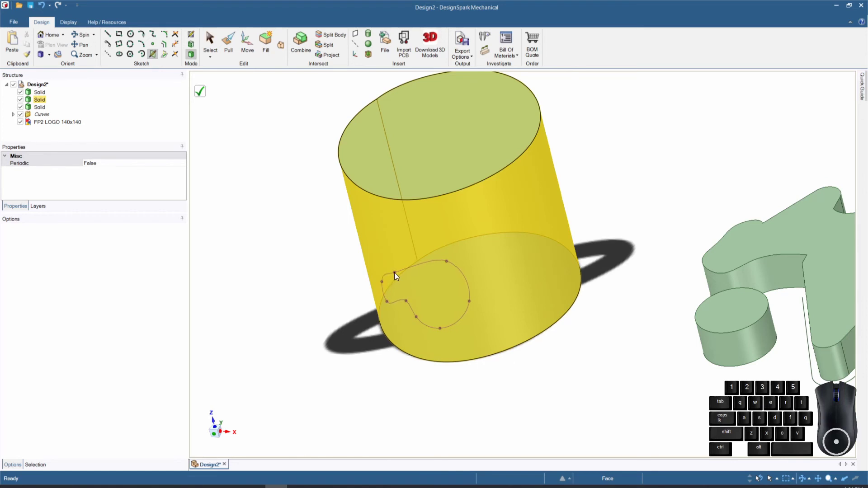
left_click(397, 275)
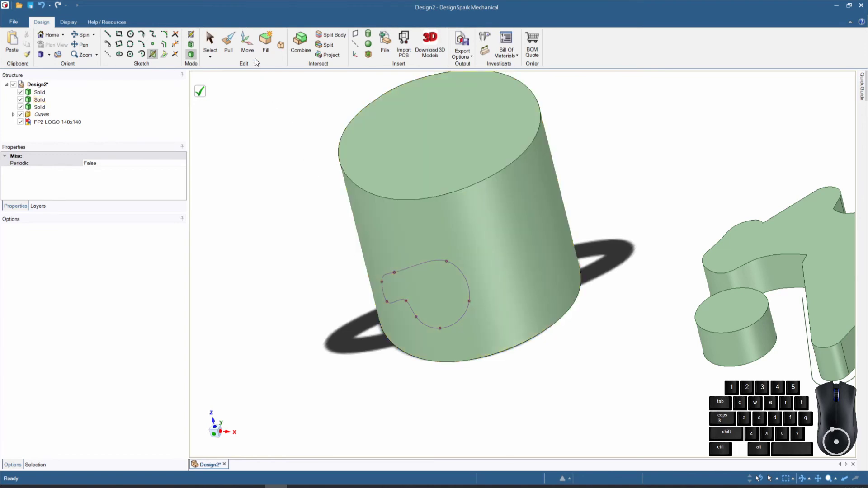
left_click(227, 45)
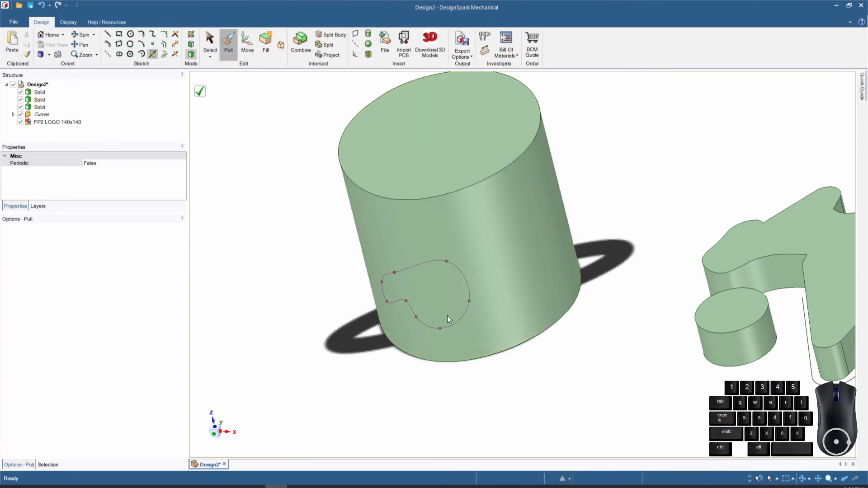
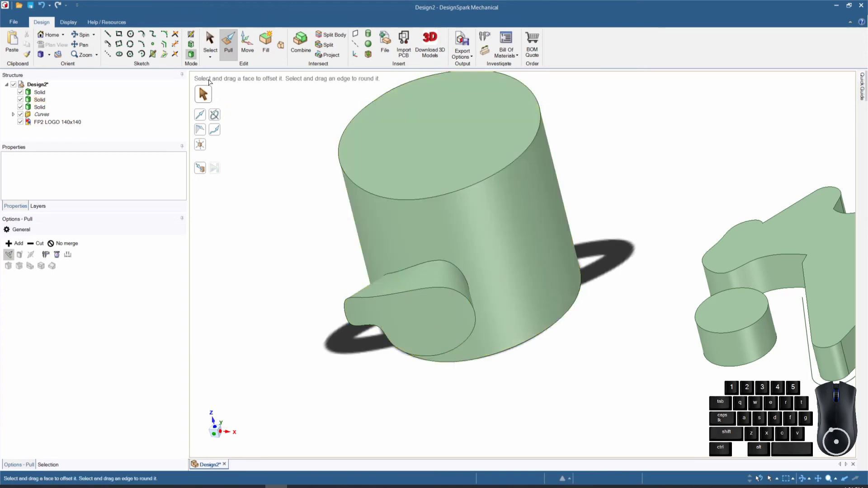
- Sketch a closed wavy multi-point logo outline on the cylinder's top face
left_click(156, 56)
left_click(456, 160)
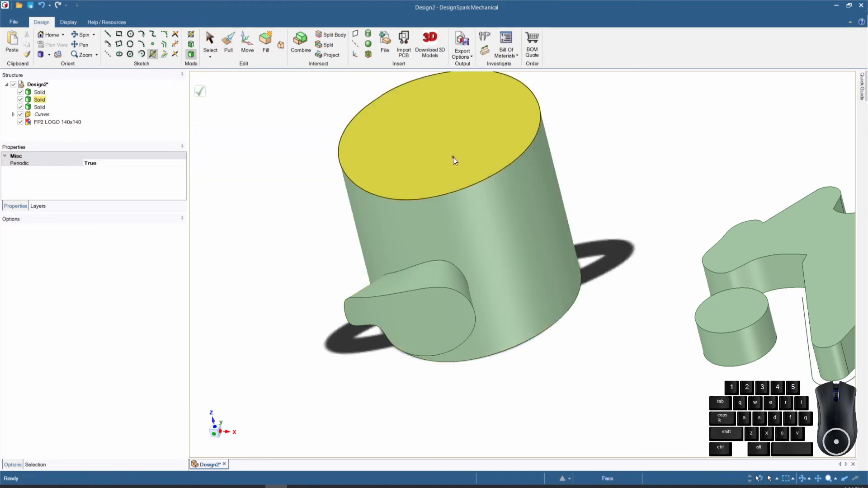
left_click(432, 153)
left_click(434, 134)
left_click(414, 125)
left_click(383, 134)
left_click(379, 160)
left_click(397, 176)
left_click(425, 174)
left_click(449, 185)
left_click(480, 174)
left_click(481, 163)
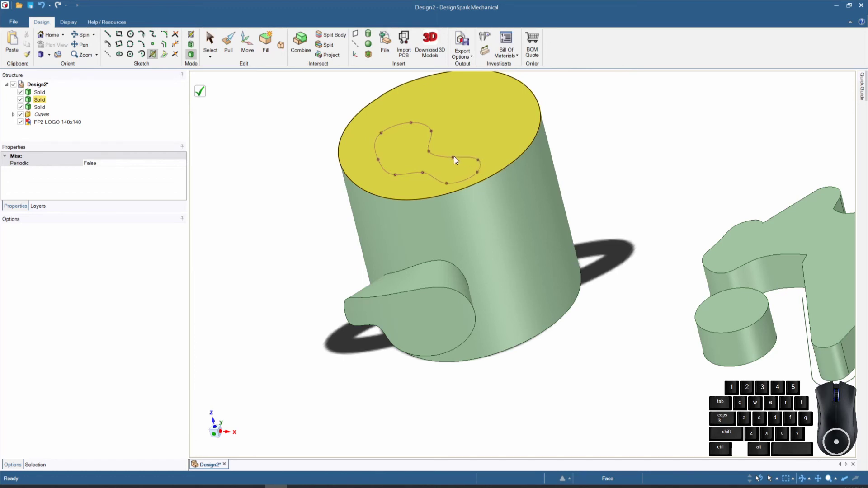
left_click(480, 147)
left_click(460, 140)
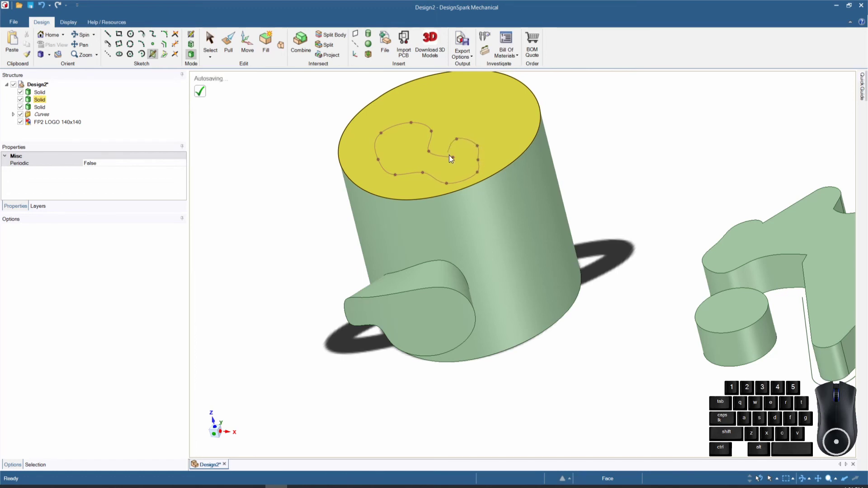
left_click(456, 160)
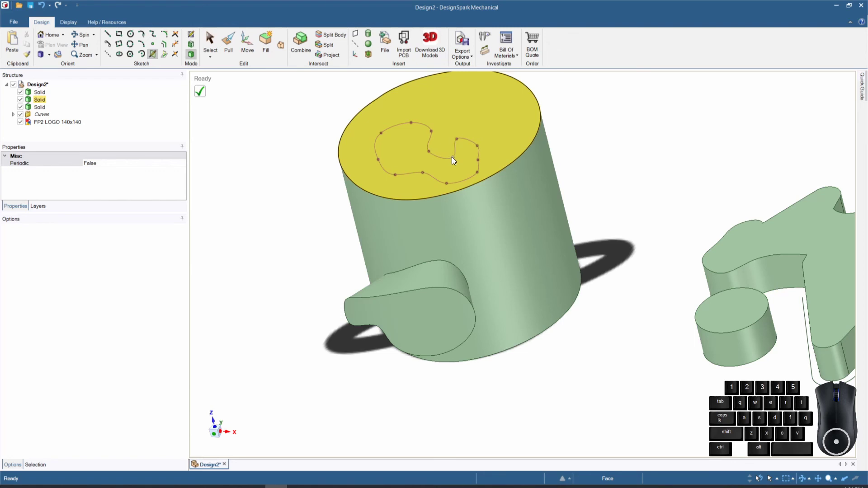
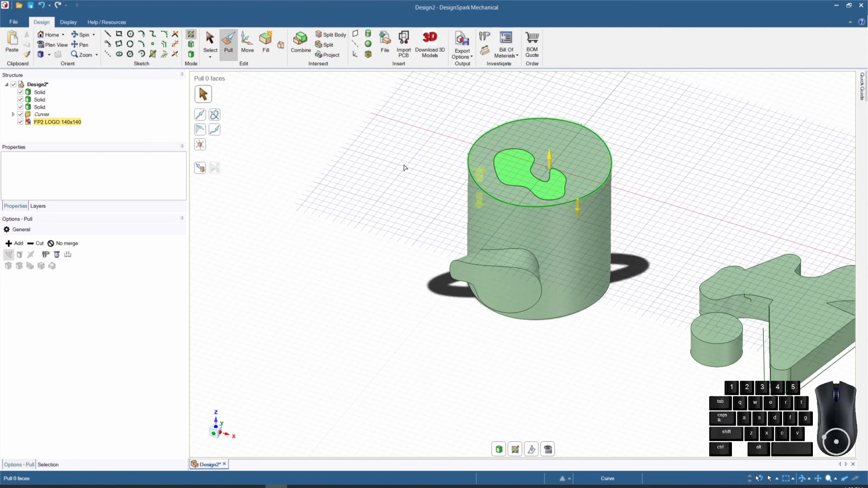
- Project the small cylinder's circular edge and the large part's edges onto the sketch as curves
left_click(165, 59)
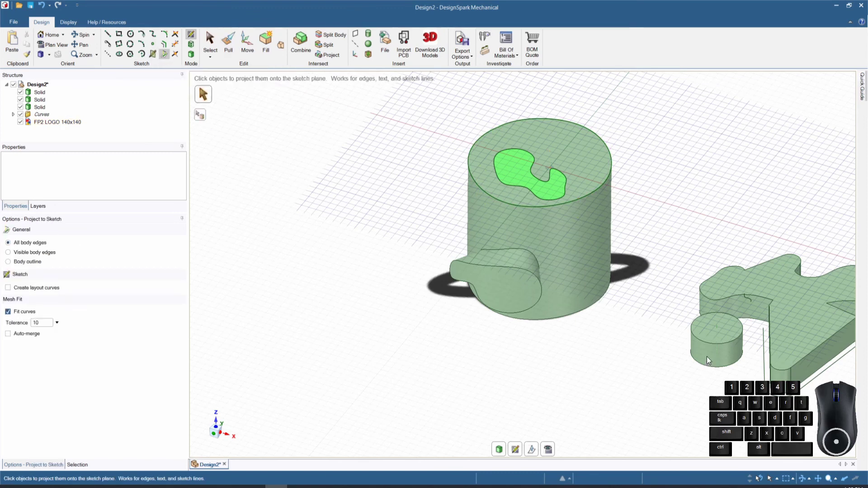
left_click(711, 346)
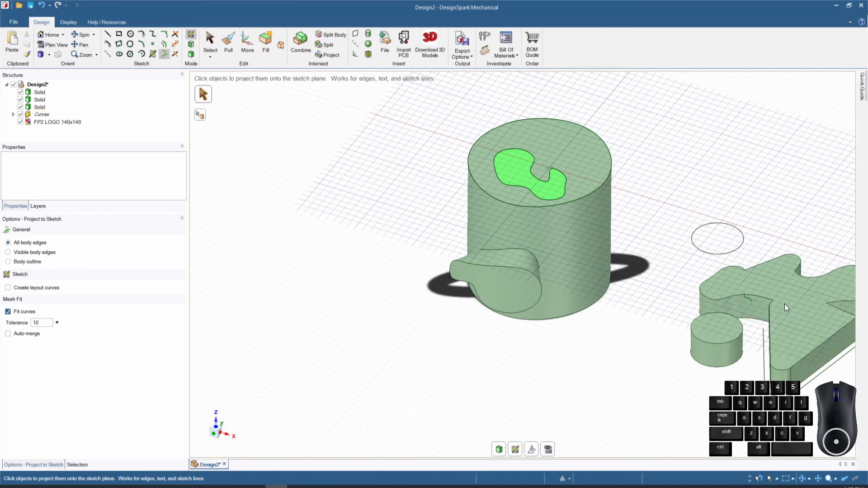
left_click(801, 258)
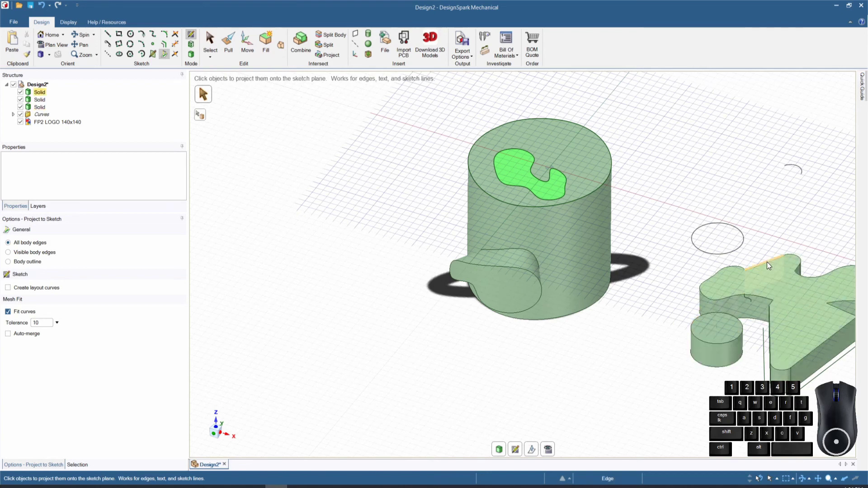
left_click(769, 264)
left_click(730, 269)
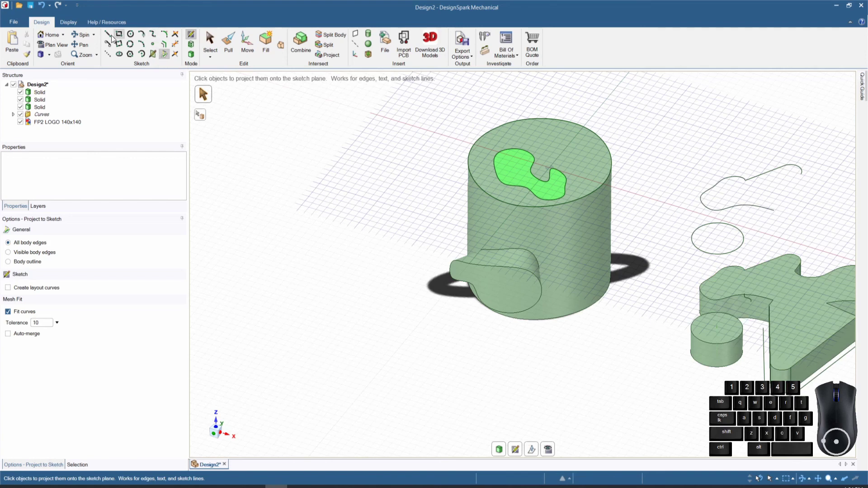
- Draw straight lines linking the projected outline ends, tangent to the circle, to the cylinder's edges
left_click(111, 33)
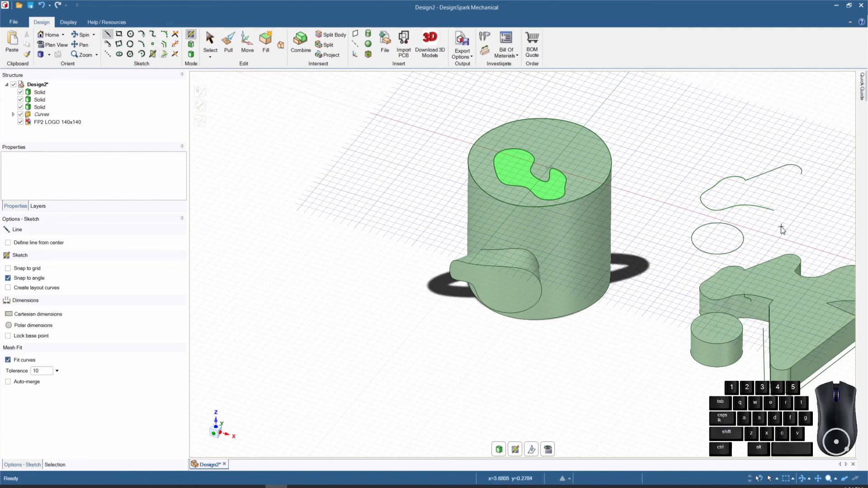
left_click(777, 214)
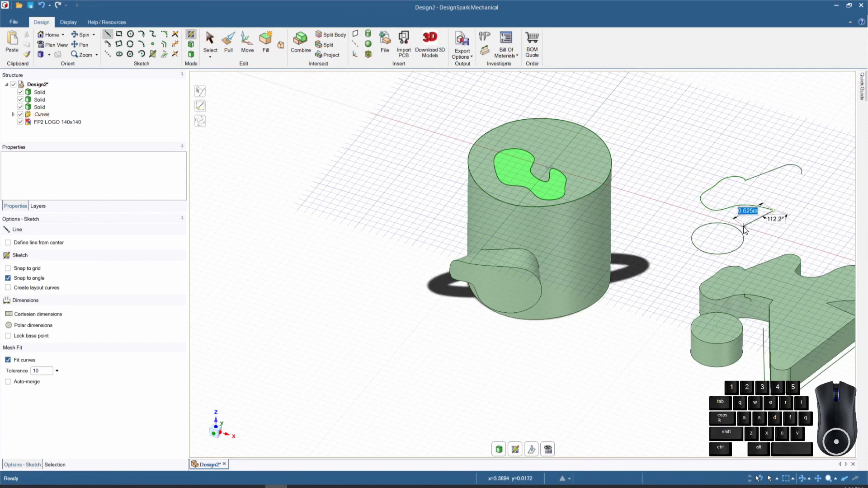
left_click(743, 231)
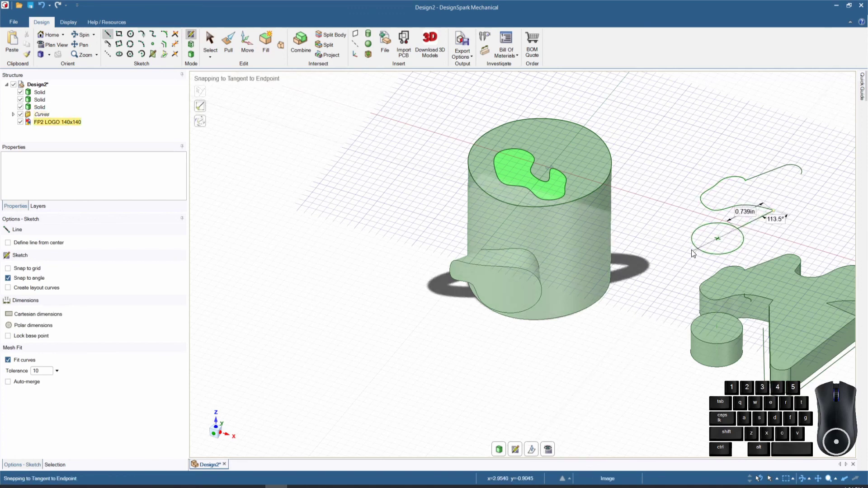
left_click(698, 252)
left_click(636, 238)
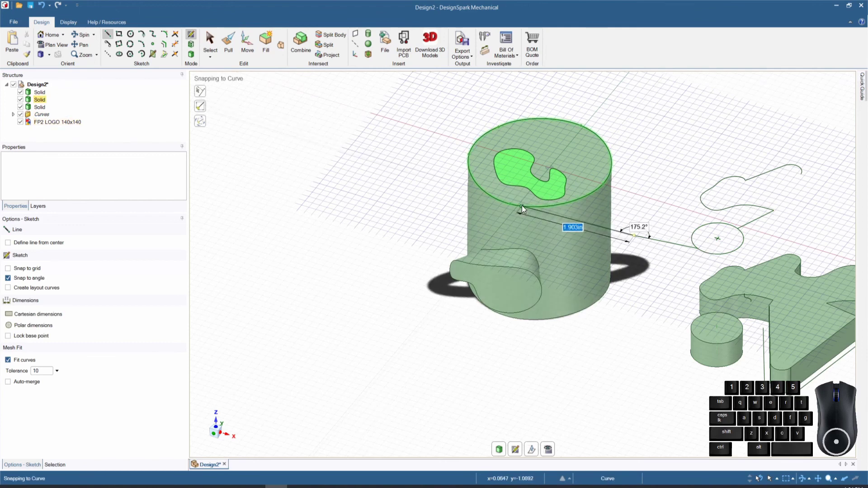
left_click(525, 207)
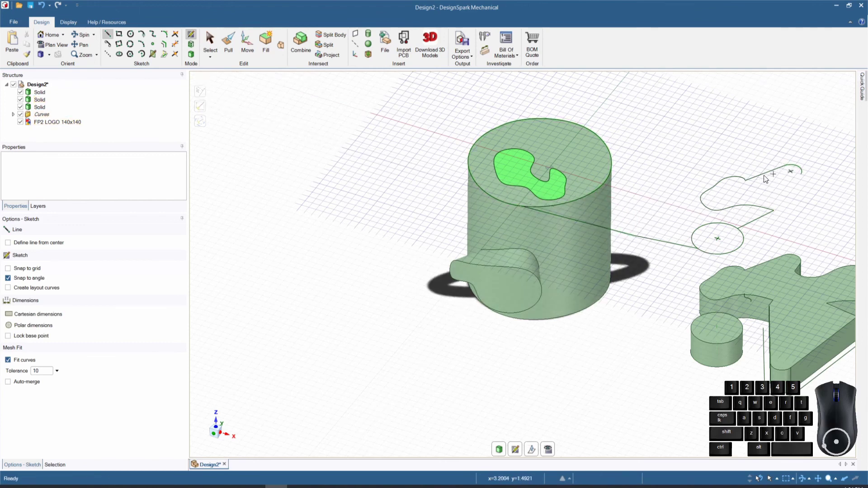
left_click(740, 177)
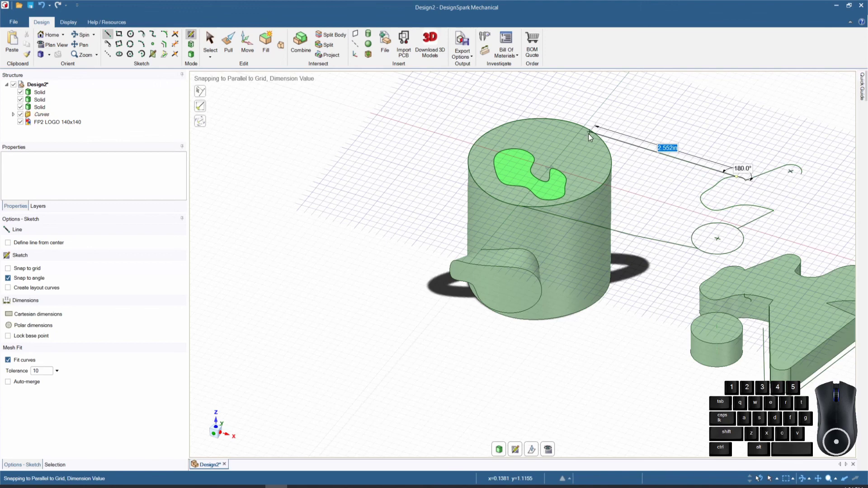
left_click(601, 138)
- Trim away the small circle and stray leftover curve segments
left_click(179, 47)
left_click(701, 230)
left_click(782, 172)
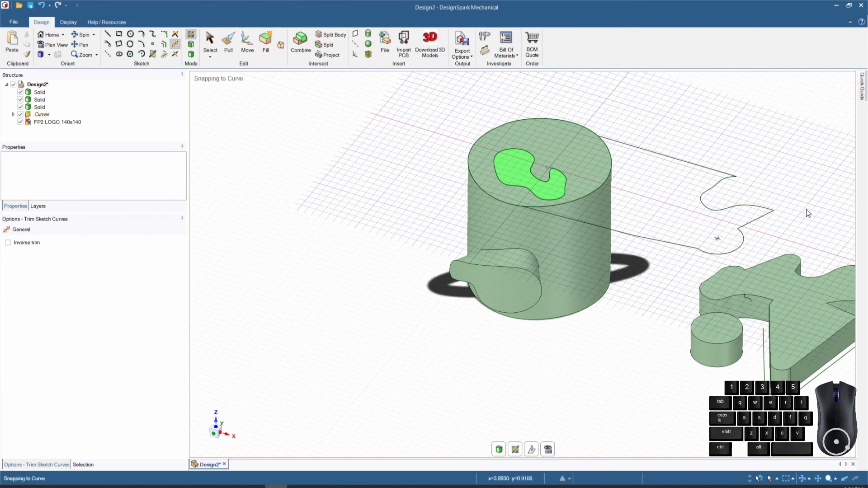
left_click(170, 36)
left_click(738, 180)
- Round the two line ends together with Create Corner into a closed profile
left_click(730, 178)
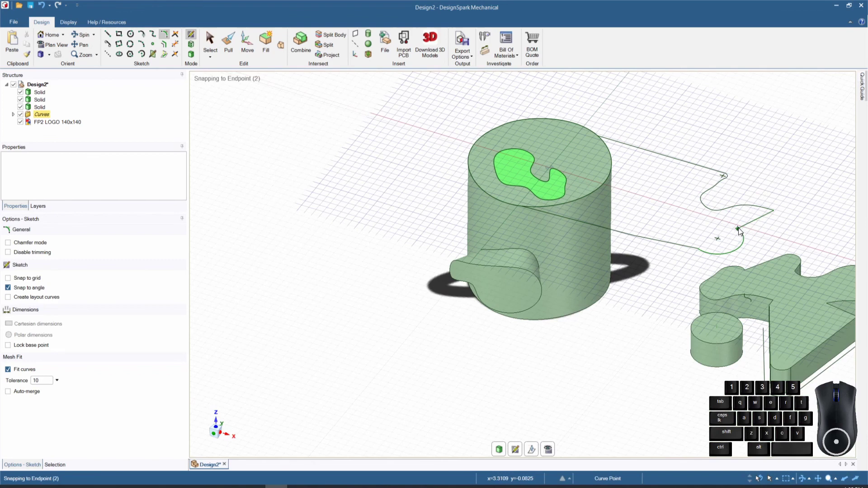
left_click(741, 230)
left_click(746, 234)
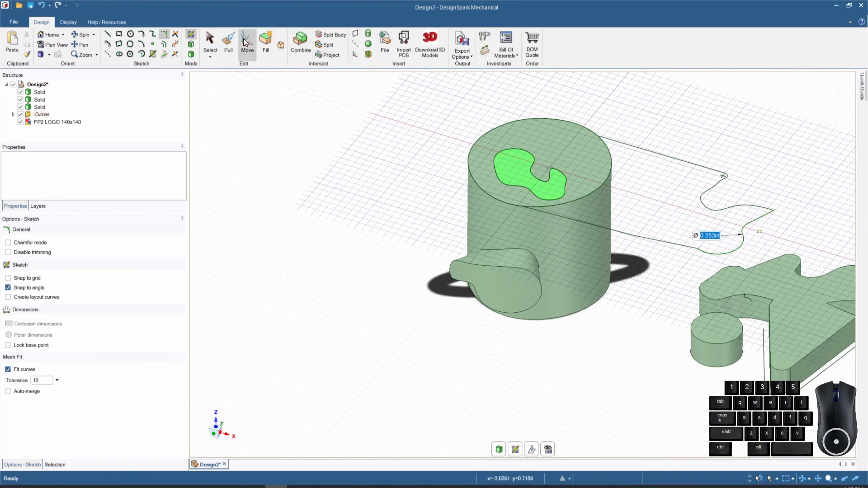
- Pull the new flat profile with Add up to the large part's top face, merging into one solid
left_click(233, 44)
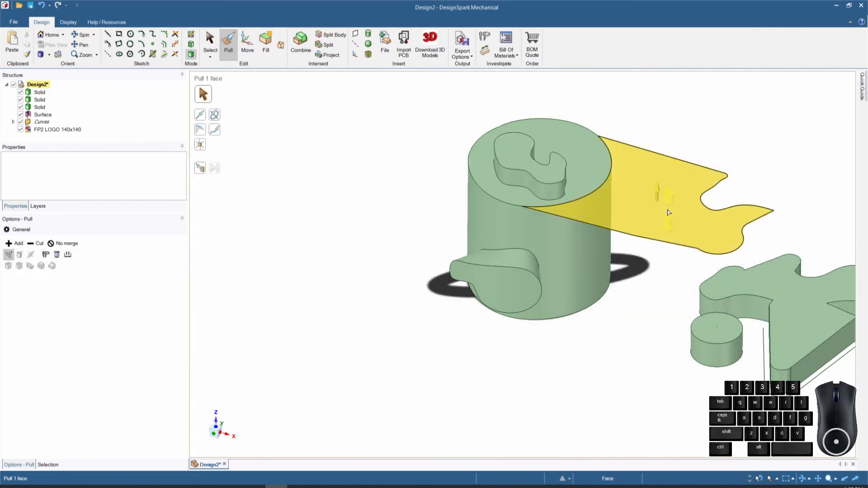
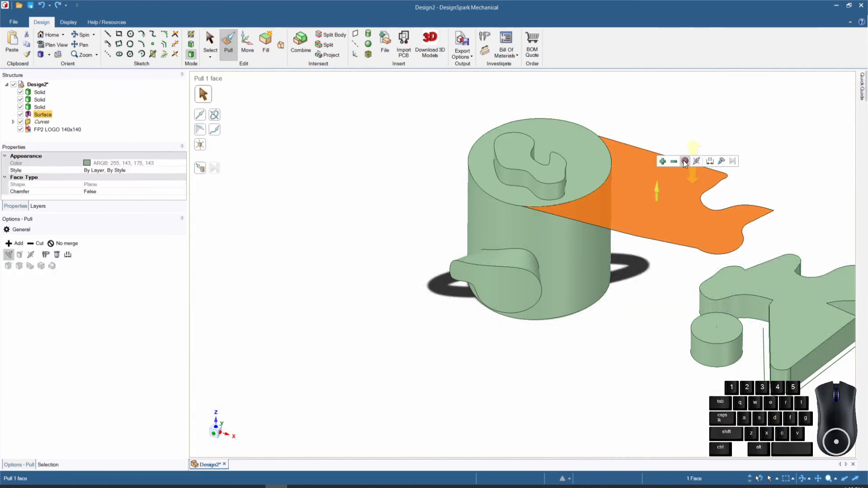
left_click(685, 163)
left_click(723, 162)
left_click(663, 163)
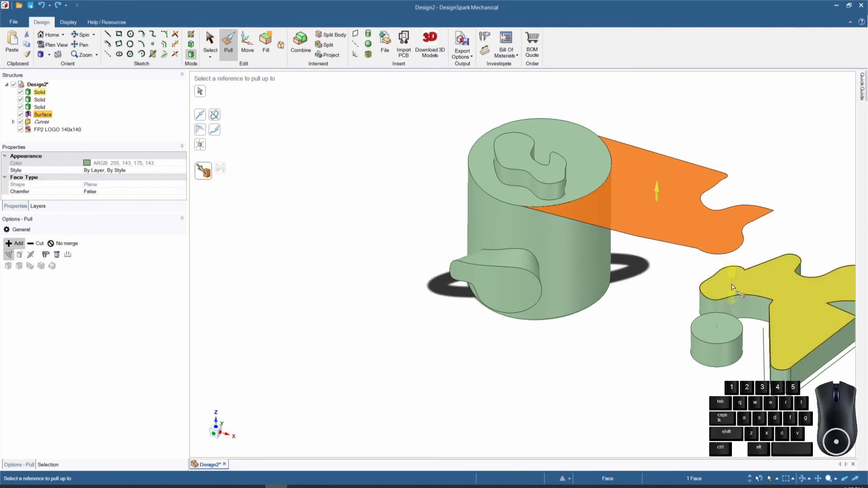
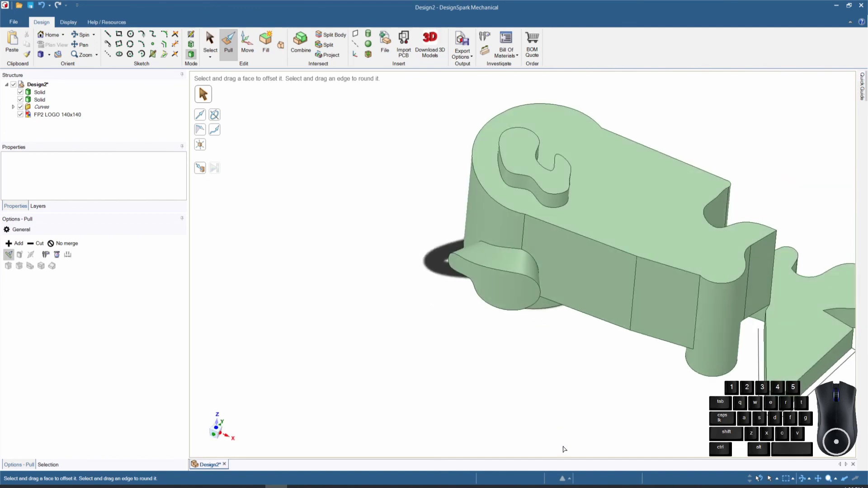
scroll("up", 3)
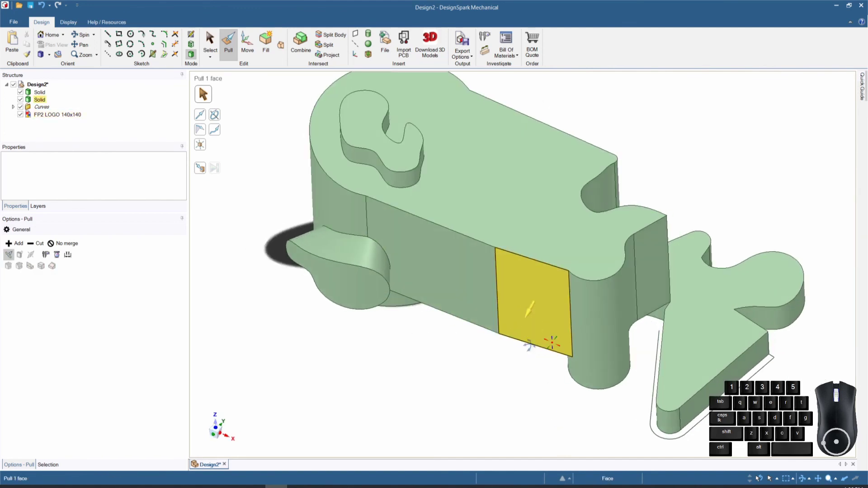